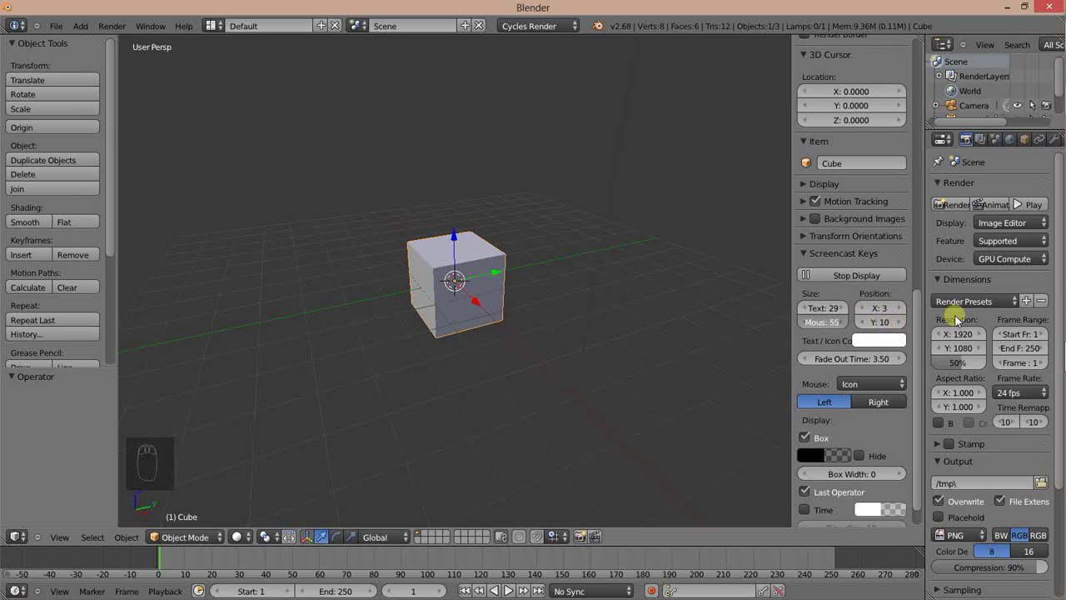
# Step: Reposition the default cube near the origin with Grab (G)
pyautogui.moveTo(894, 312); pyautogui.dragTo(865, 317)
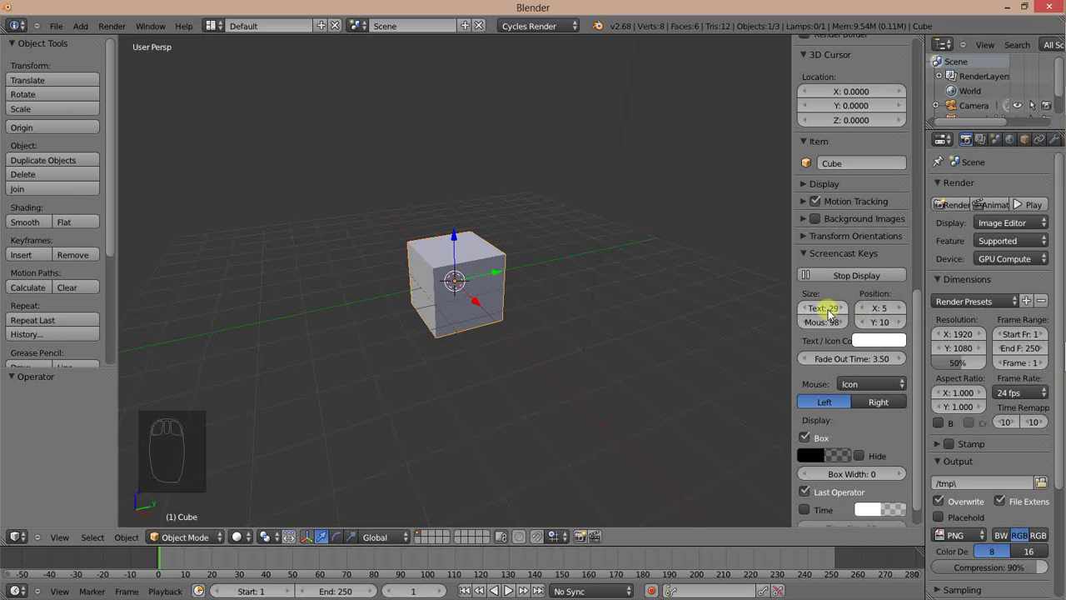
pyautogui.moveTo(819, 312); pyautogui.dragTo(1015, 202)
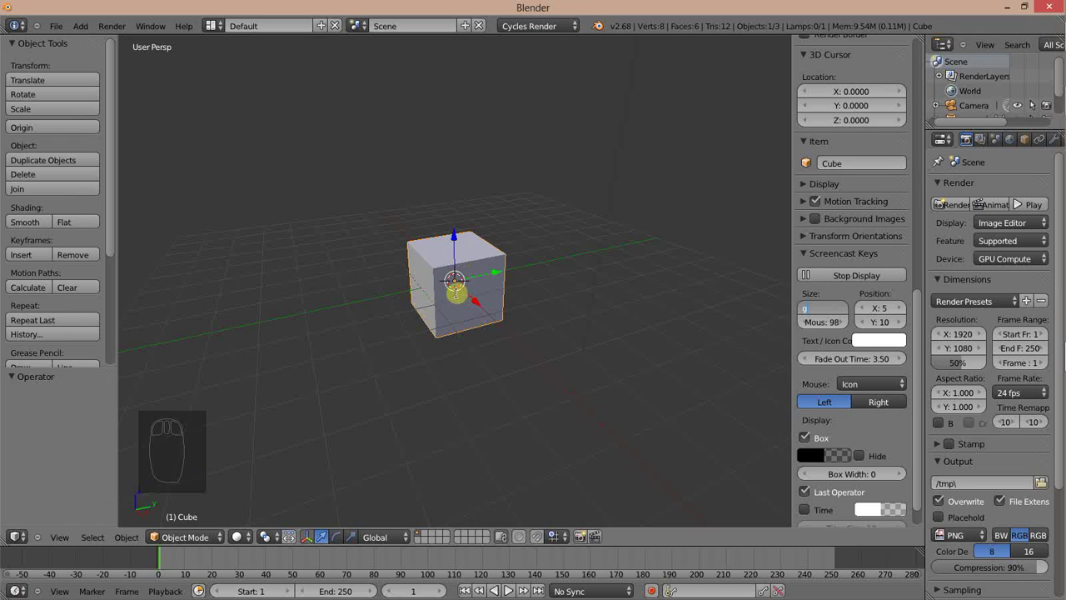
pyautogui.press('g')
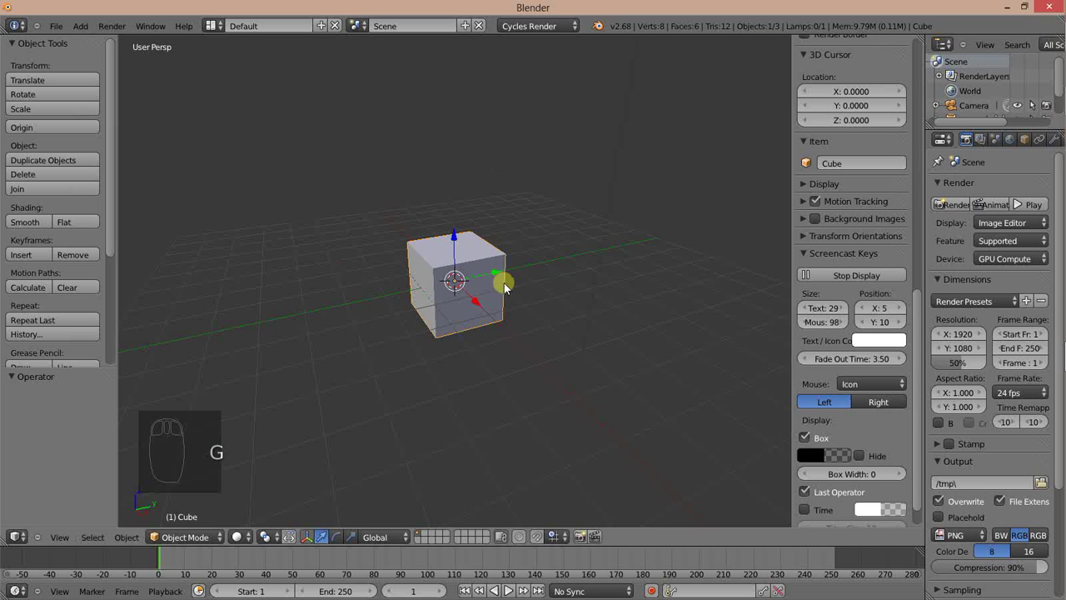
pyautogui.press('g')
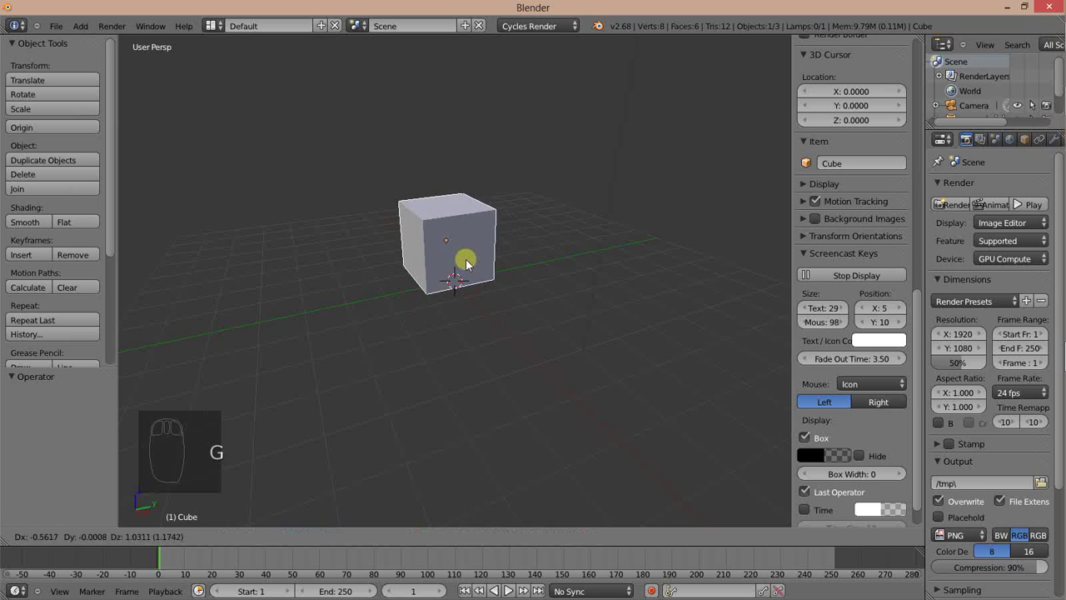
pyautogui.moveTo(471, 285); pyautogui.dragTo(529, 279)
pyautogui.press('r')
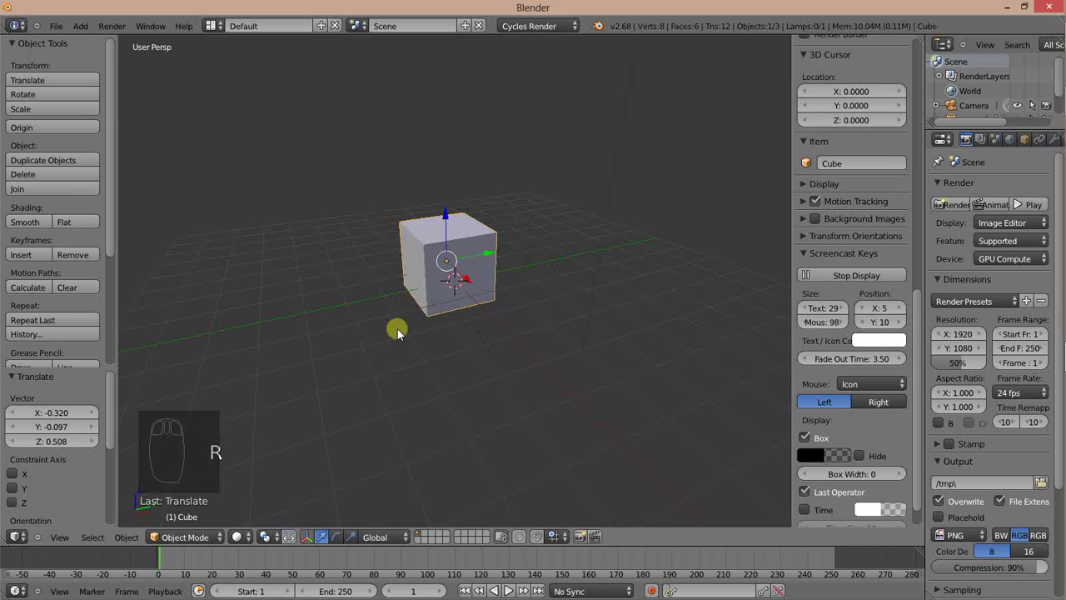
# Step: Scale the cube up to about 1.33, roughly a third larger than default
pyautogui.press('s')
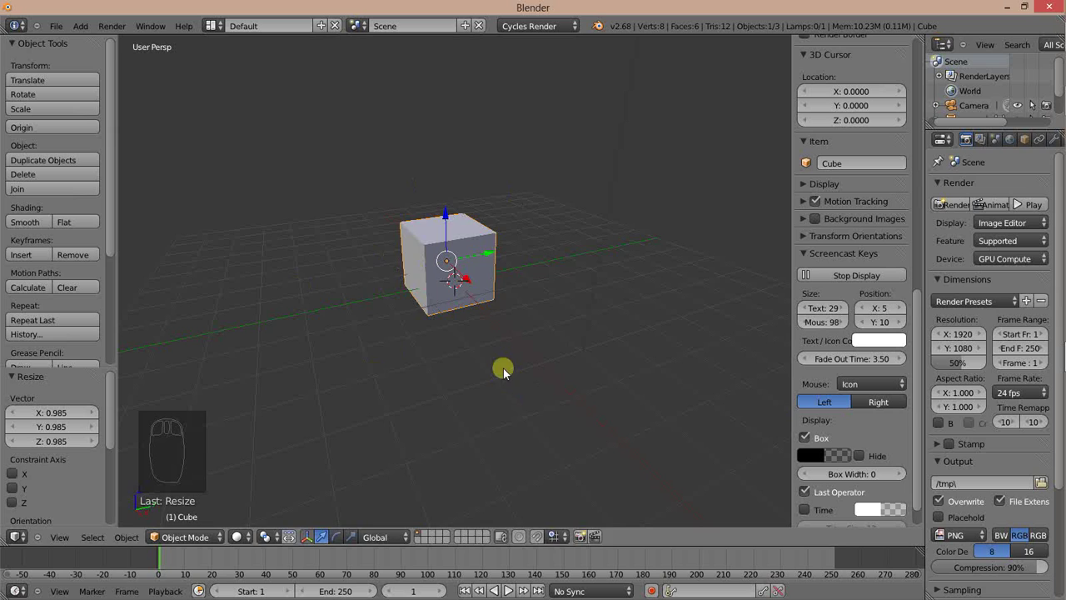
pyautogui.press('s')
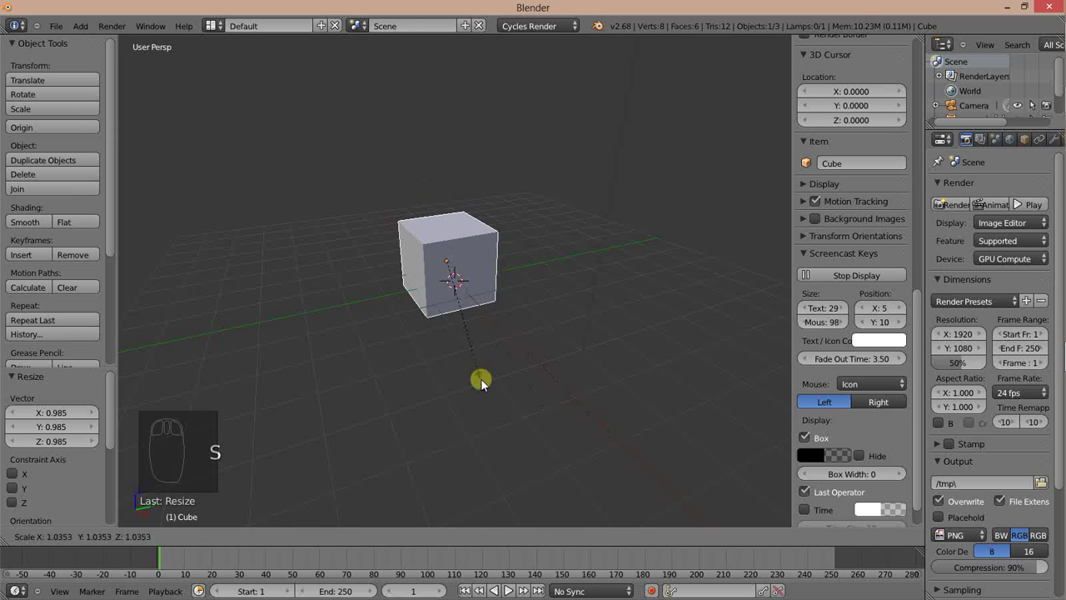
pyautogui.press('g')
pyautogui.moveTo(489, 271); pyautogui.dragTo(496, 310)
pyautogui.press('s')
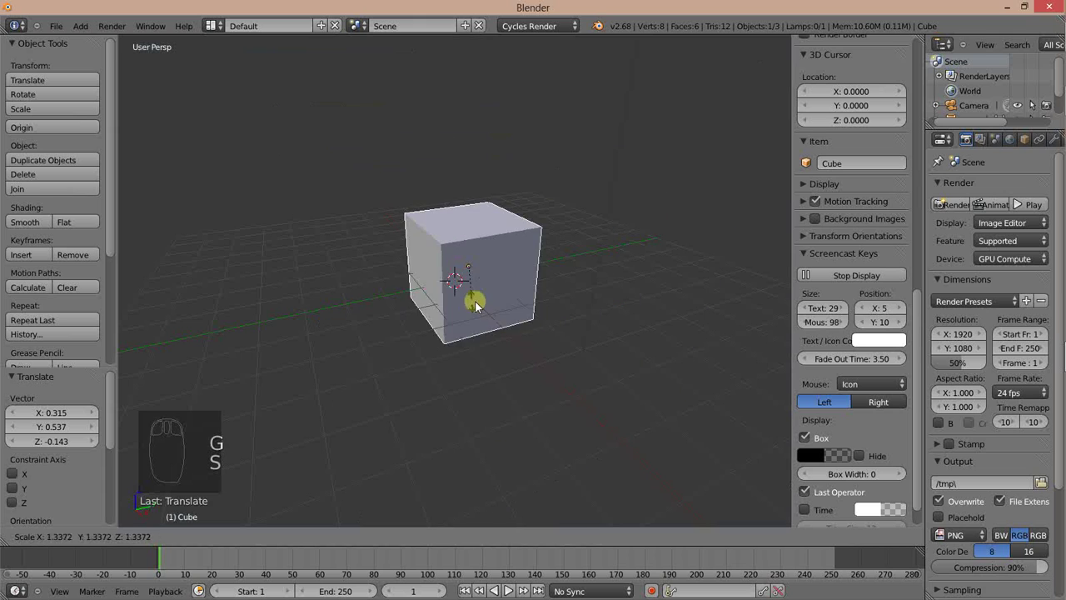
pyautogui.moveTo(485, 304); pyautogui.dragTo(509, 325)
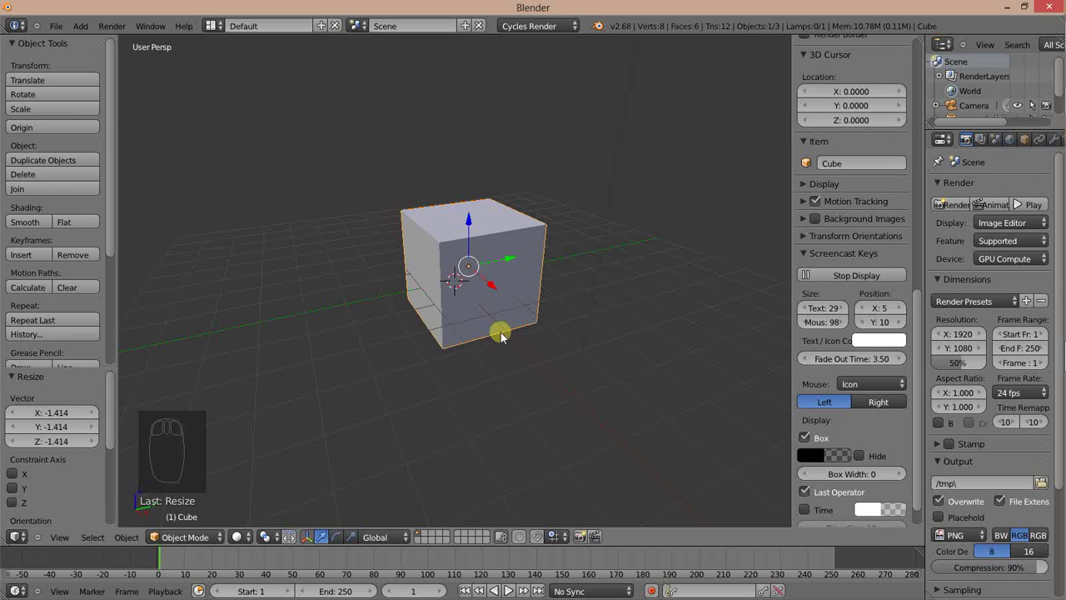
pyautogui.press('Tab')
# Step: In Edit Mode, add a vertical loop cut and slide it inward to crease the cube's middle
pyautogui.press('Tab')
pyautogui.press('Tab')
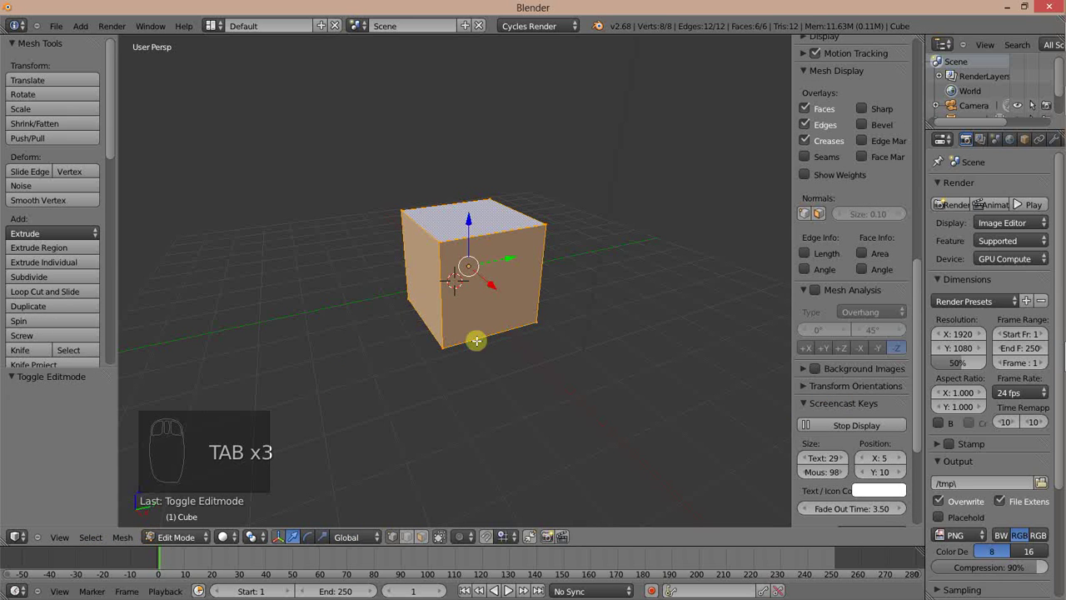
pyautogui.press('ctrl+r')
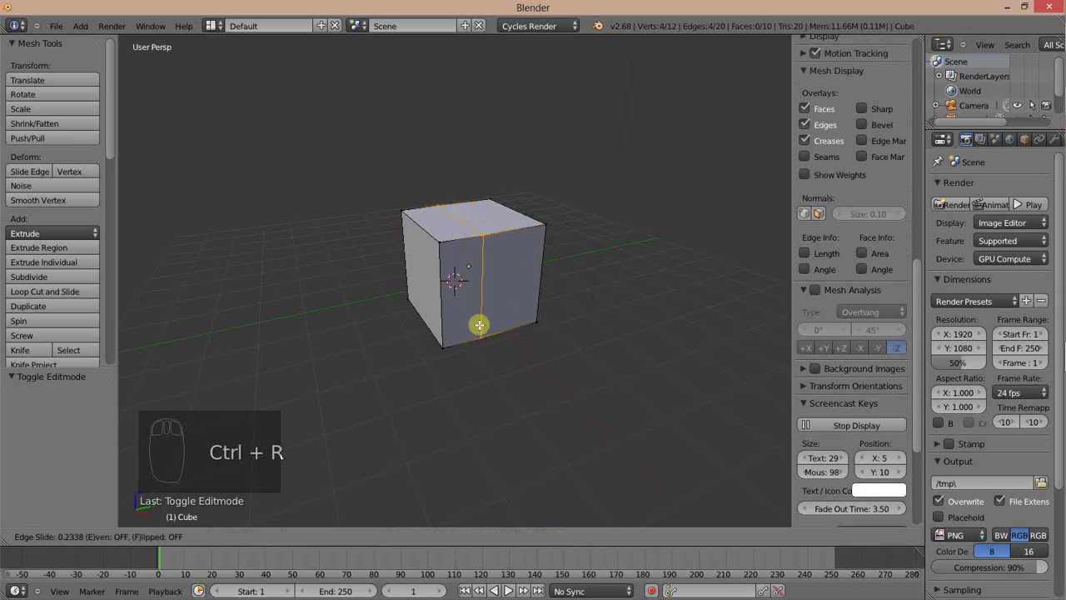
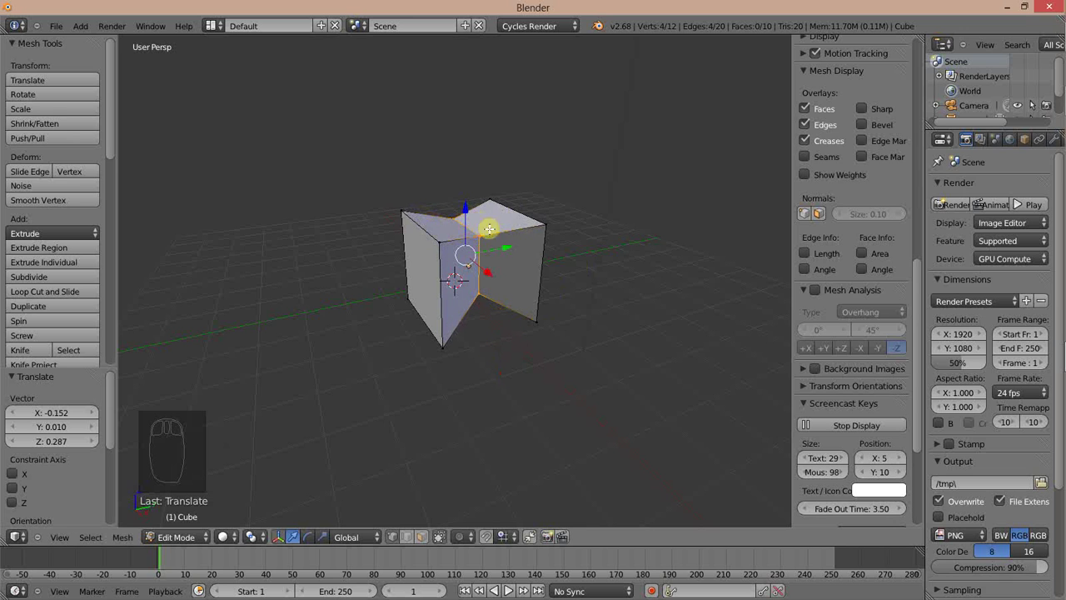
pyautogui.moveTo(1014, 201); pyautogui.dragTo(1015, 202)
# Step: Add a horizontal loop cut, scale it outward into a flared band, and return to Object Mode
pyautogui.press('ctrl+r')
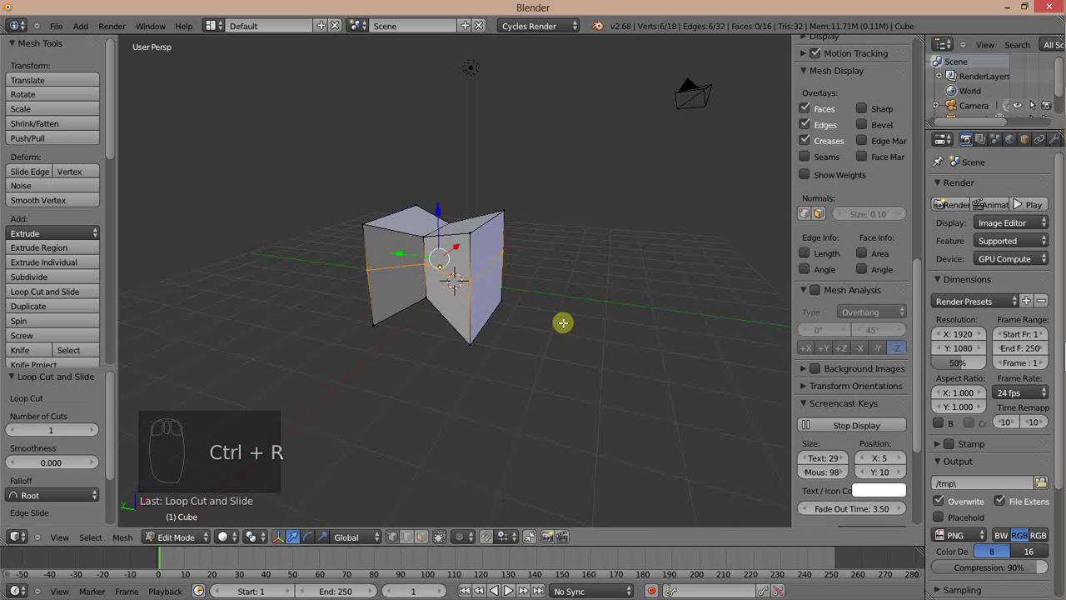
pyautogui.press('s')
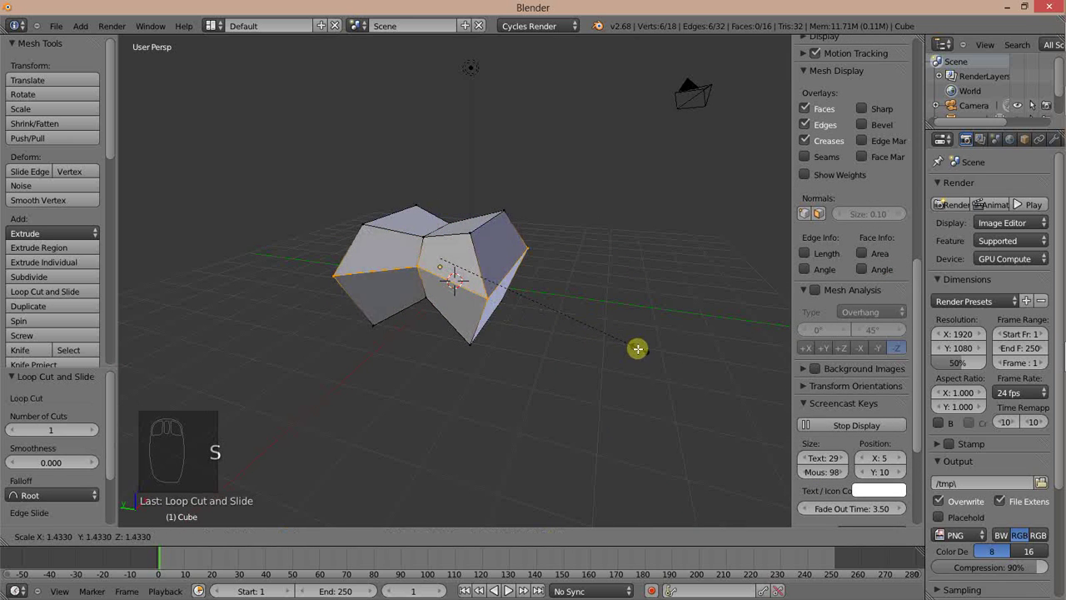
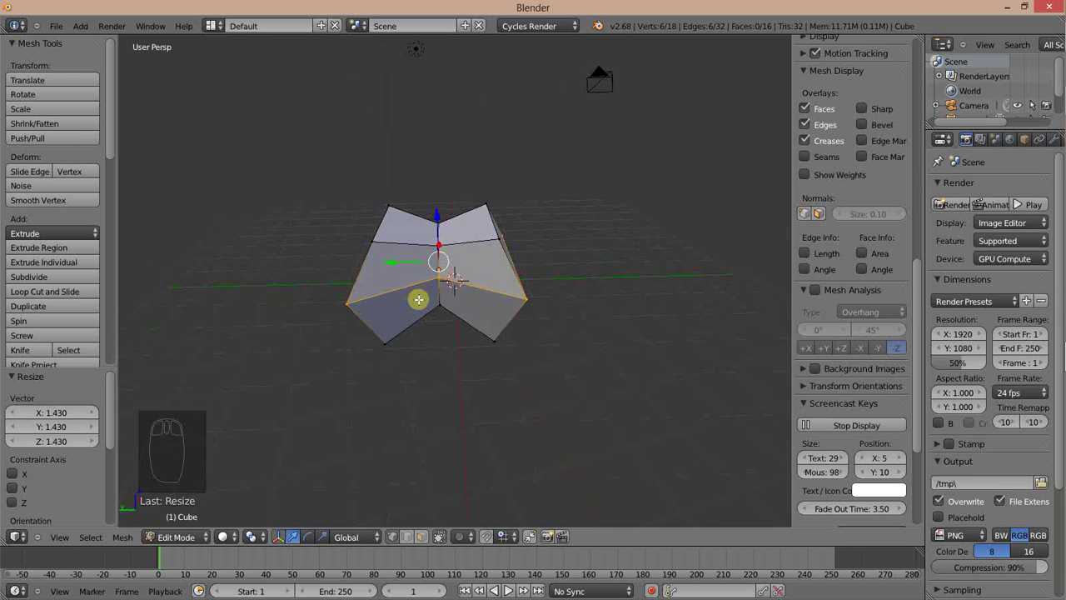
pyautogui.press('Tab')
pyautogui.press('Tab')
pyautogui.press('Tab')
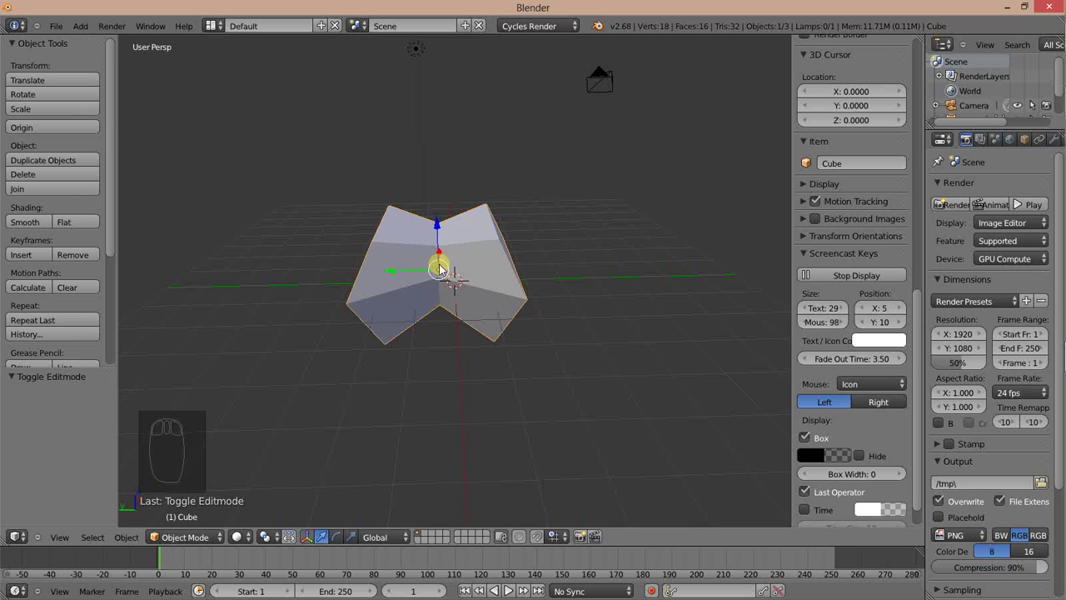
pyautogui.moveTo(526, 197); pyautogui.dragTo(516, 266)
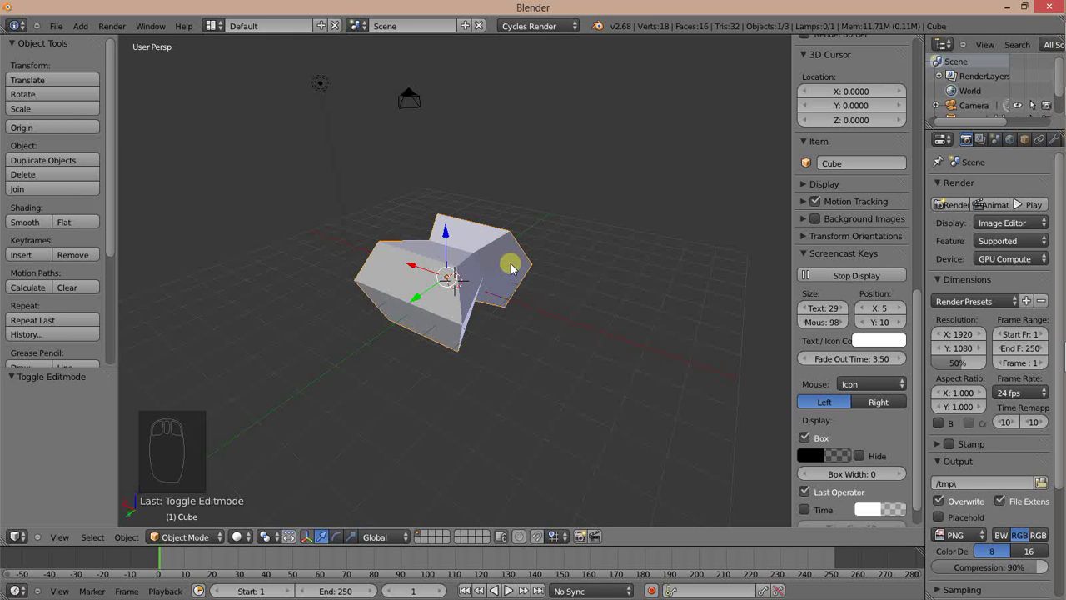
pyautogui.press('KP_1')
pyautogui.press('KP_3')
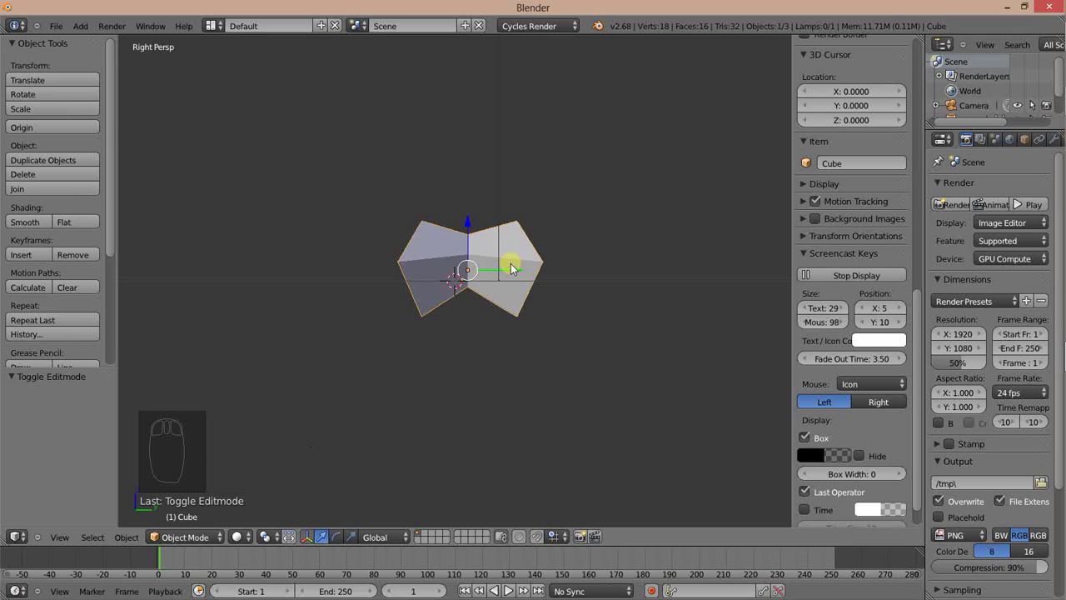
pyautogui.press('KP_7')
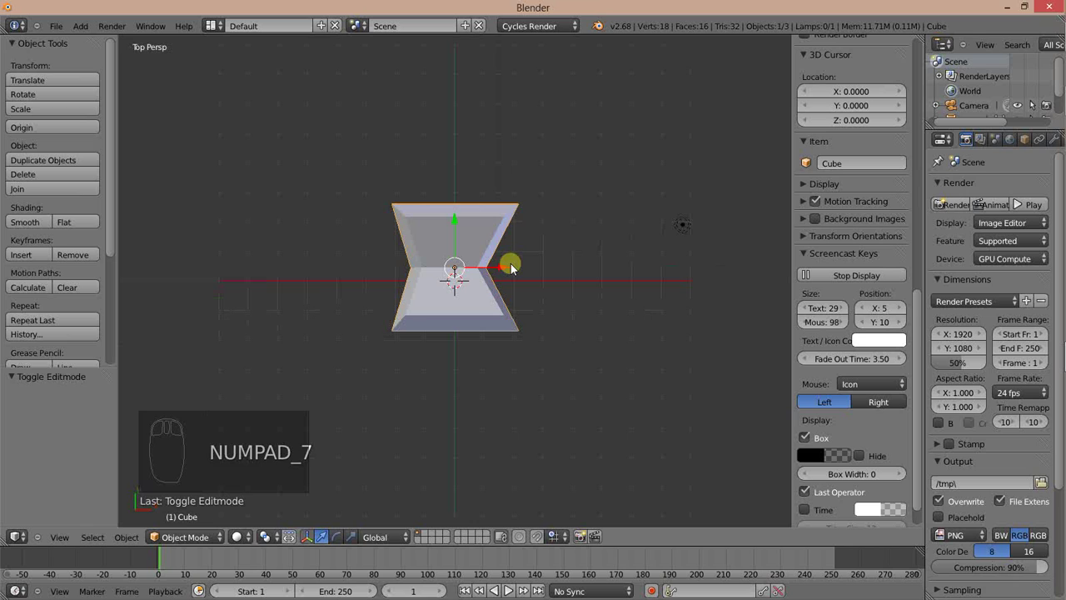
pyautogui.press('KP_9')
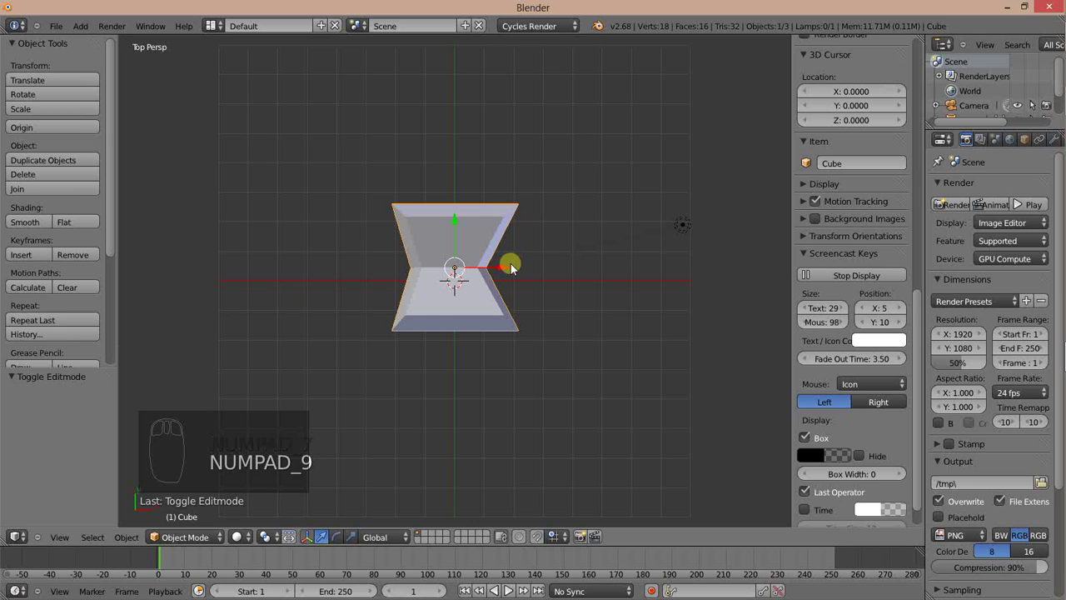
pyautogui.press('KP_1')
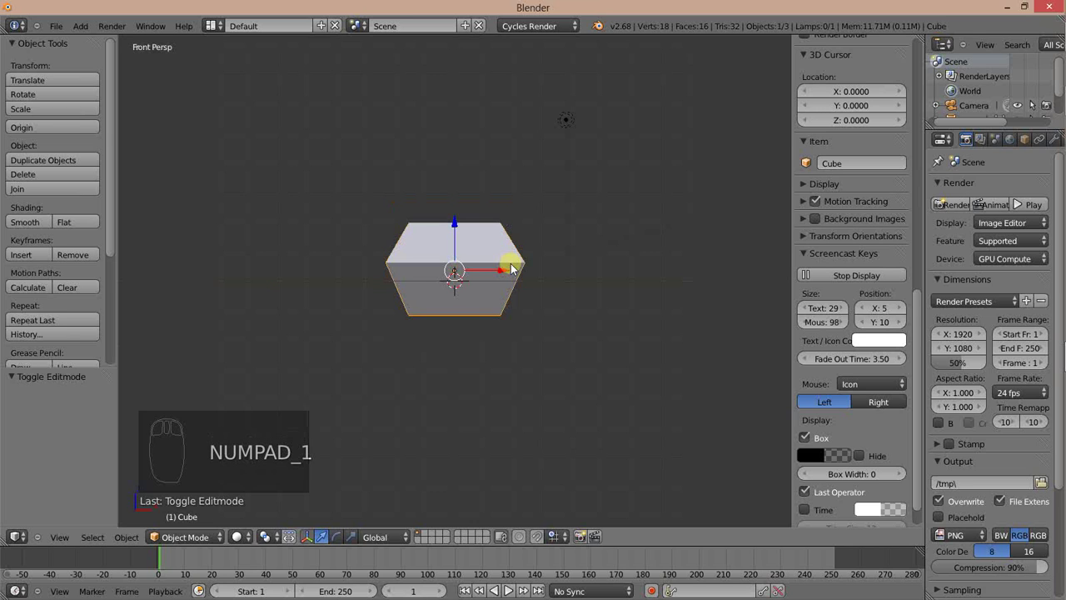
pyautogui.press('KP_3')
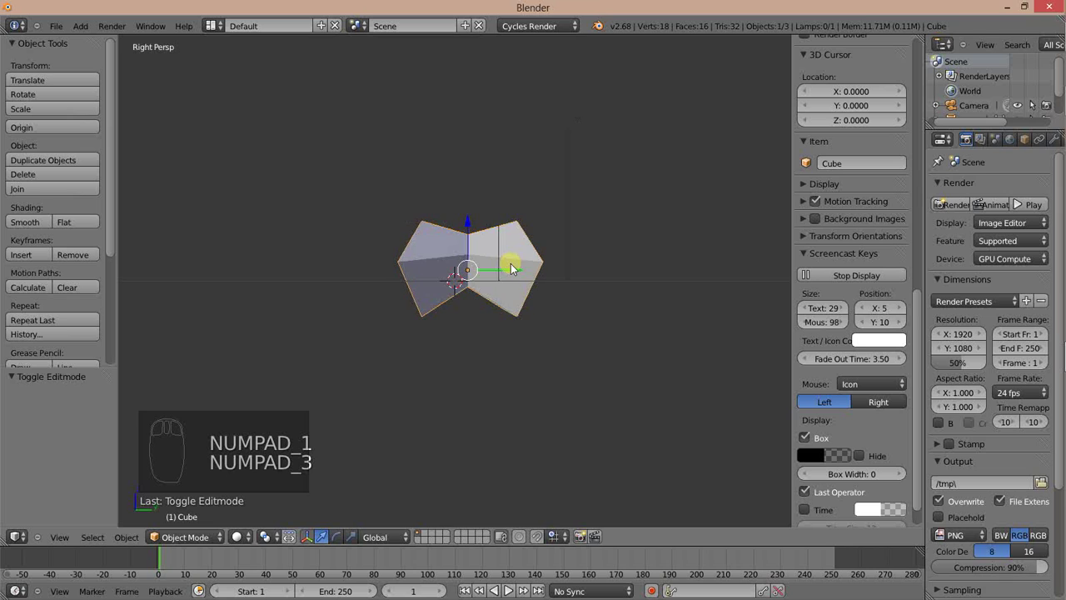
pyautogui.press('KP_7')
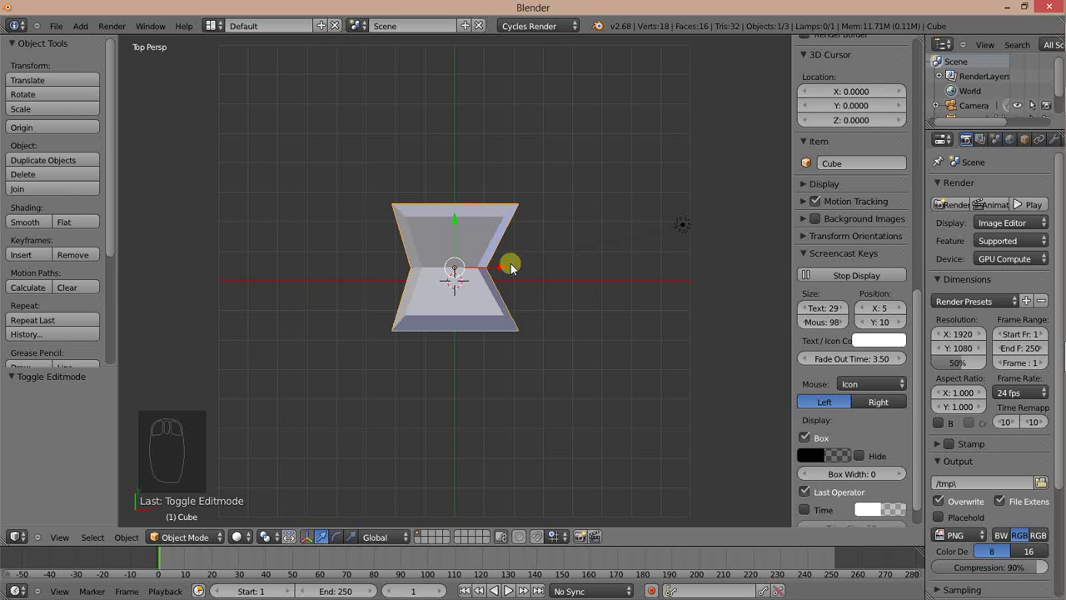
pyautogui.press('ctrl+KP_7')
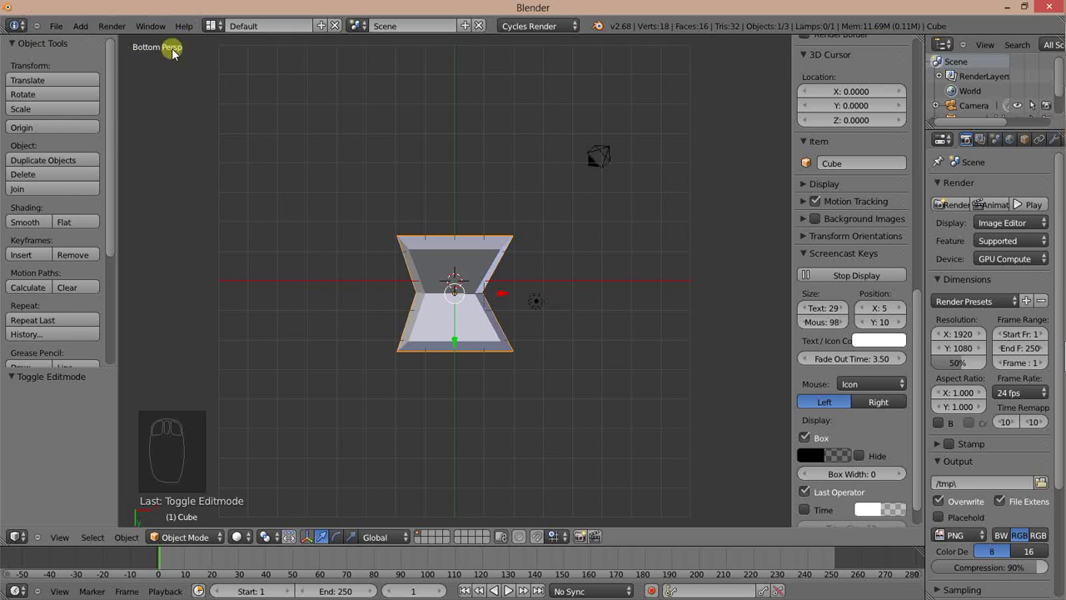
pyautogui.press('KP_7')
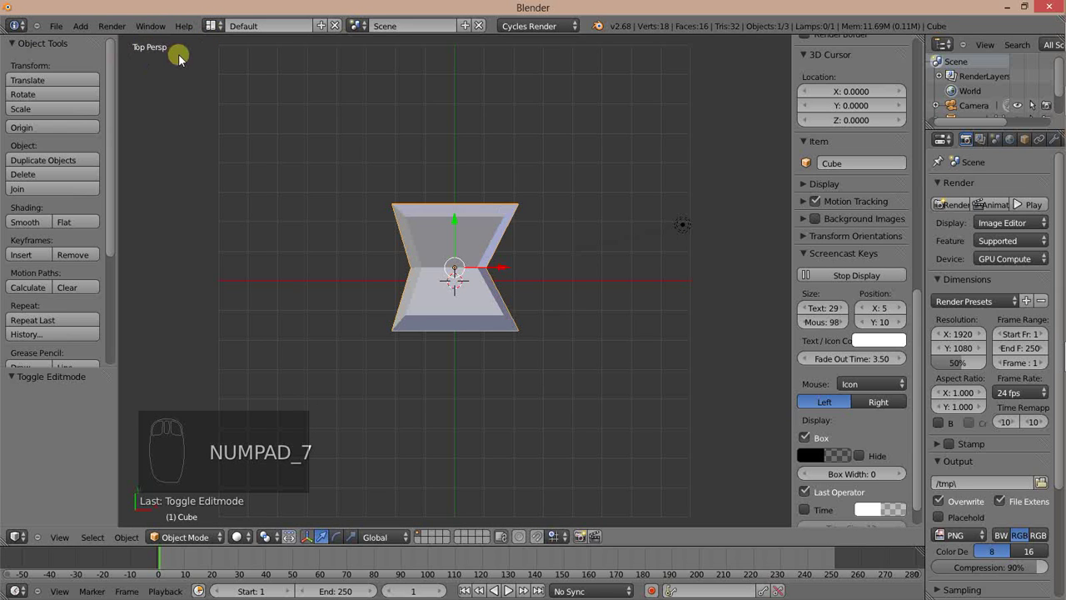
pyautogui.press('ctrl+KP_7')
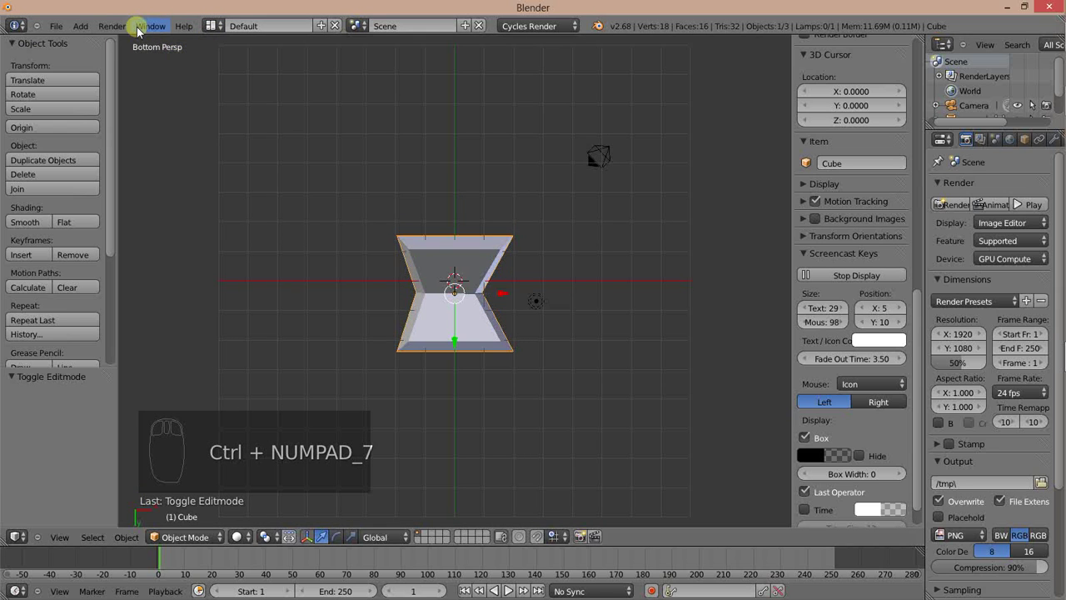
pyautogui.press('KP_1')
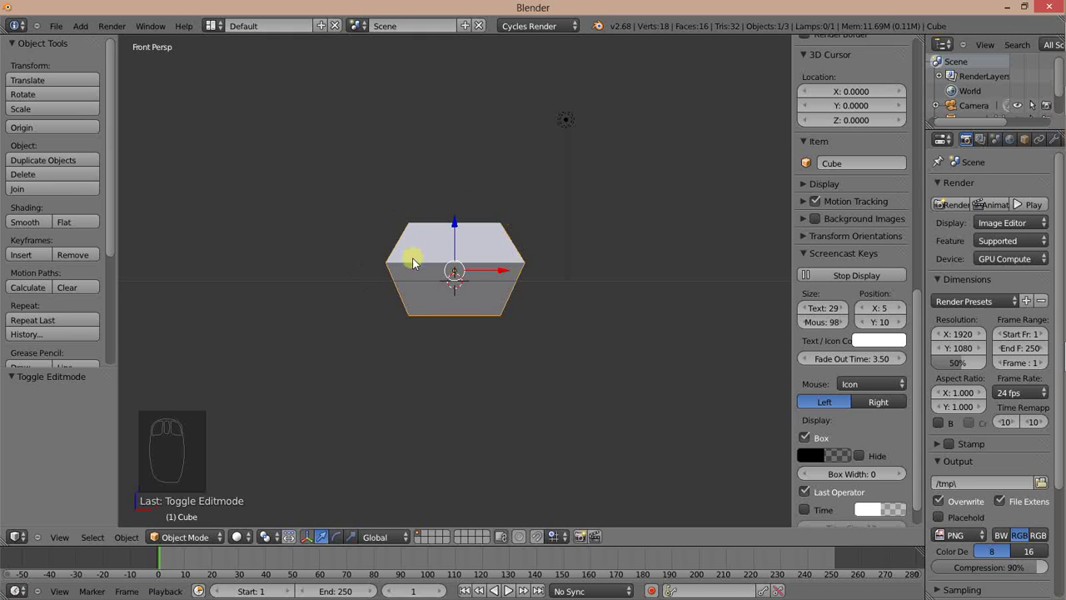
pyautogui.press('ctrl+KP_1')
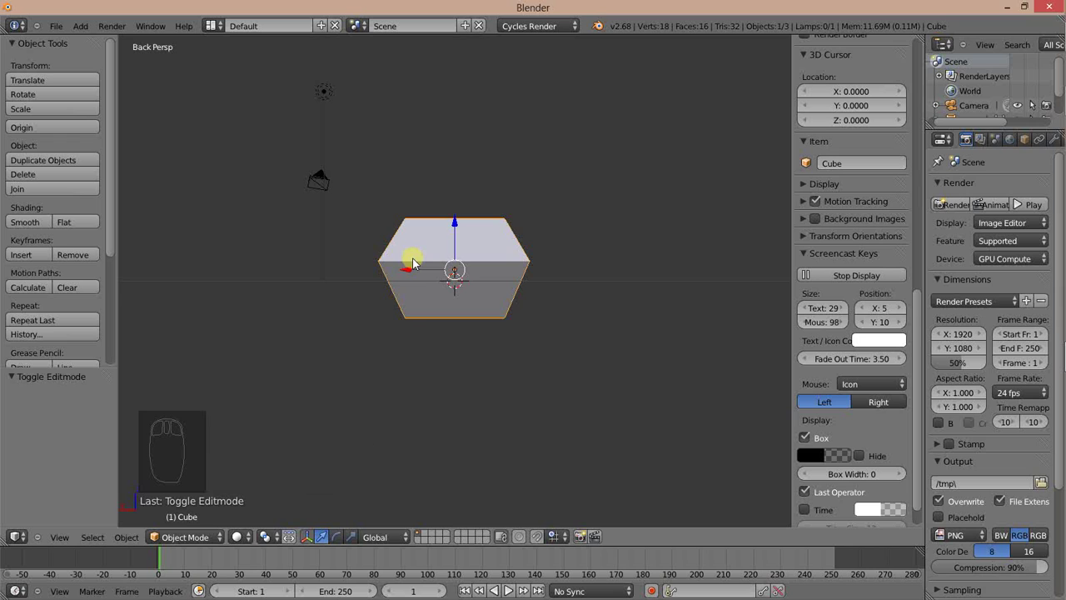
pyautogui.press('KP_3')
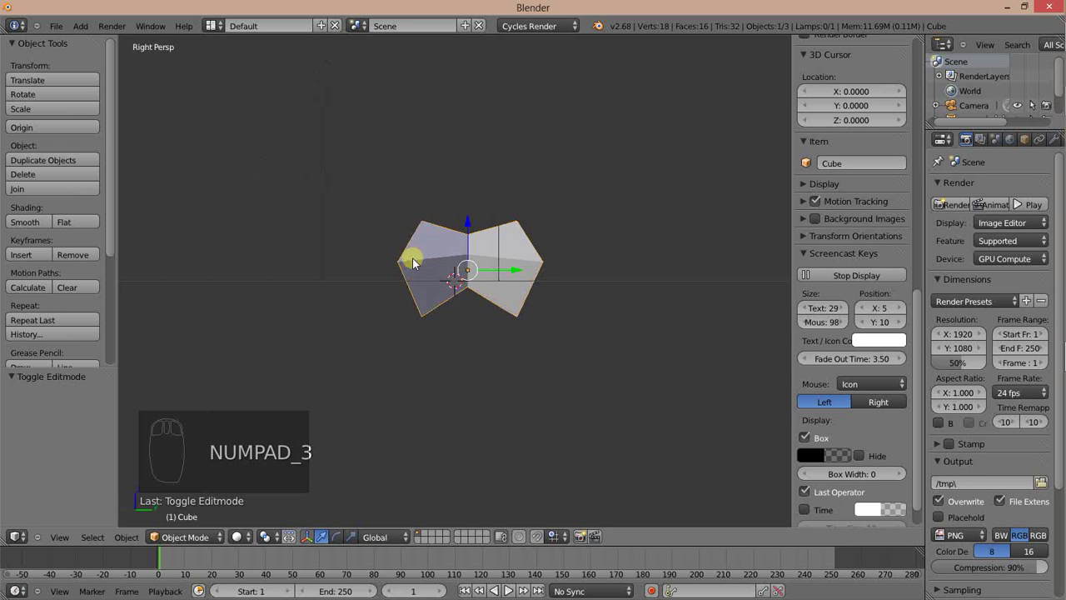
pyautogui.press('ctrl+KP_3')
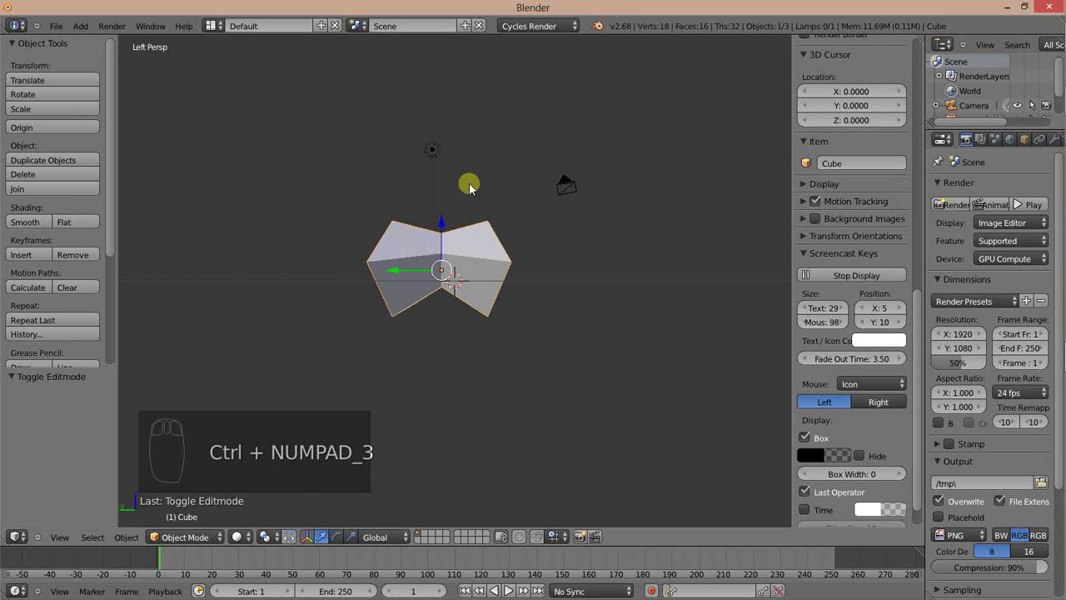
pyautogui.moveTo(572, 157); pyautogui.dragTo(608, 220)
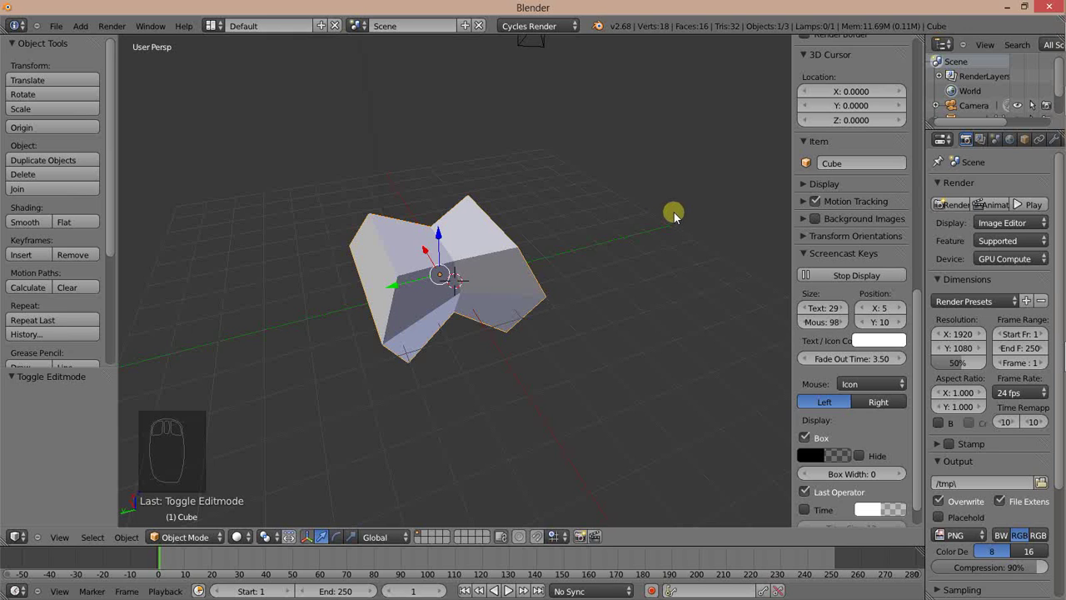
pyautogui.press('KP_5')
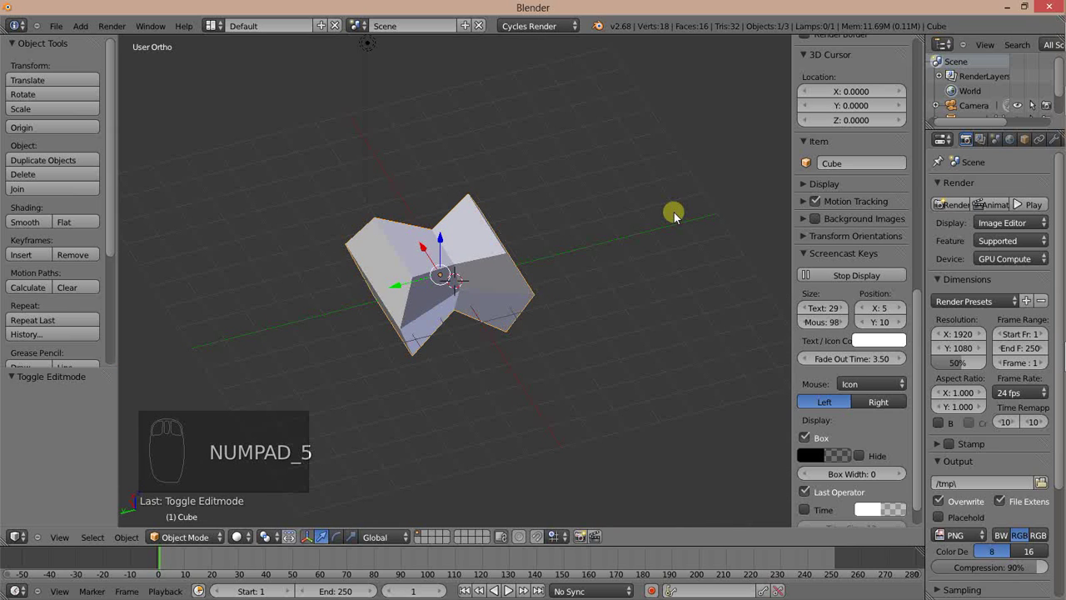
pyautogui.press('KP_5')
pyautogui.press('KP_5')
pyautogui.press('KP_5')
pyautogui.press('KP_1')
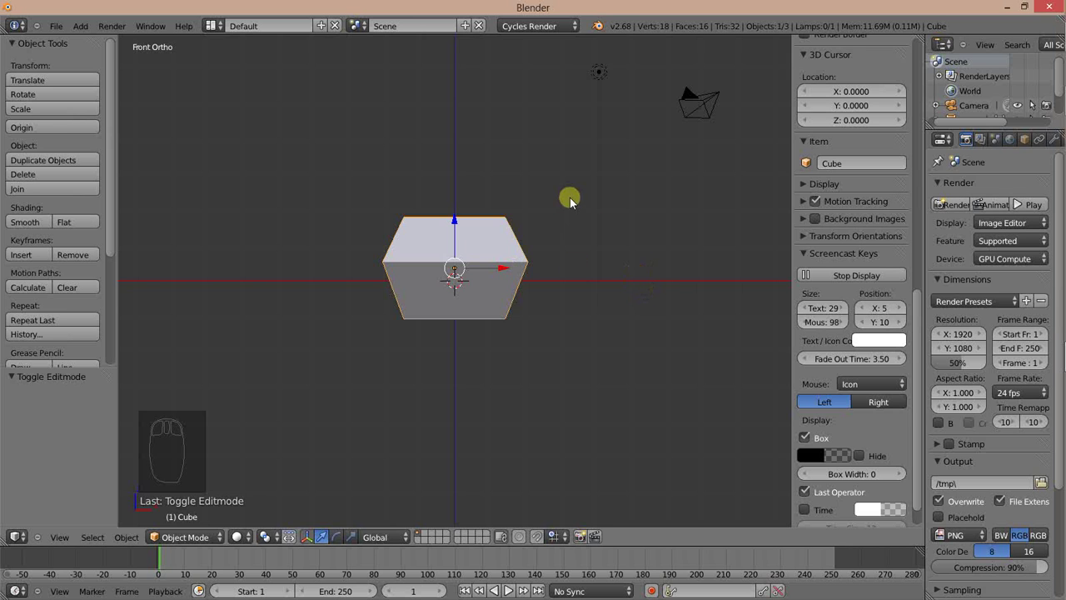
pyautogui.press('KP_5')
pyautogui.moveTo(578, 238); pyautogui.dragTo(683, 281)
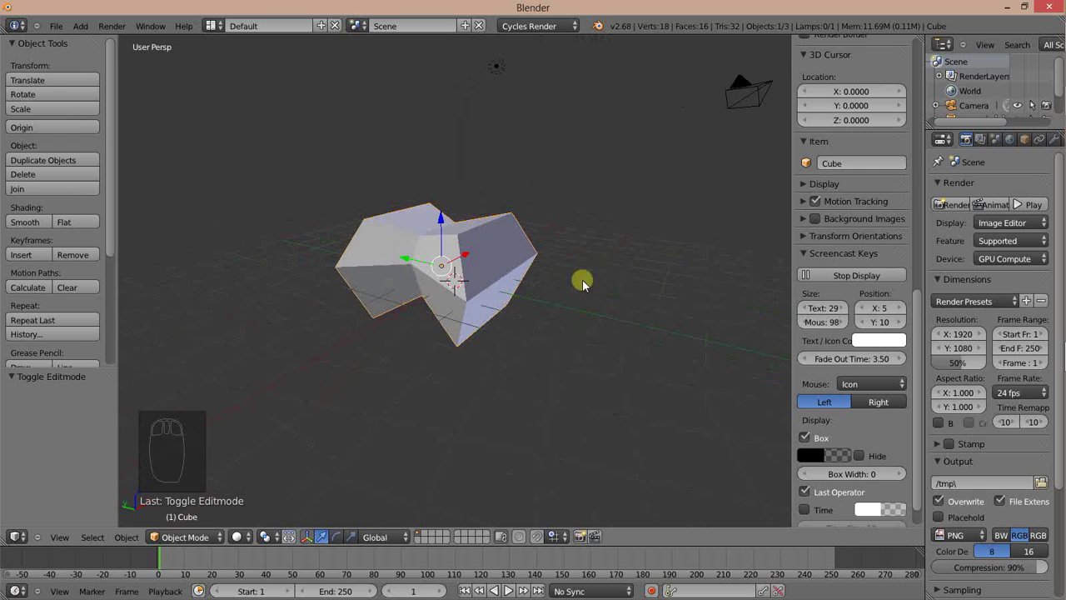
pyautogui.scroll(3)
pyautogui.moveTo(458, 289); pyautogui.dragTo(434, 275)
pyautogui.press('KP_5')
pyautogui.scroll(3)
pyautogui.scroll(-3)
pyautogui.scroll(3)
pyautogui.scroll(-3)
pyautogui.scroll(3)
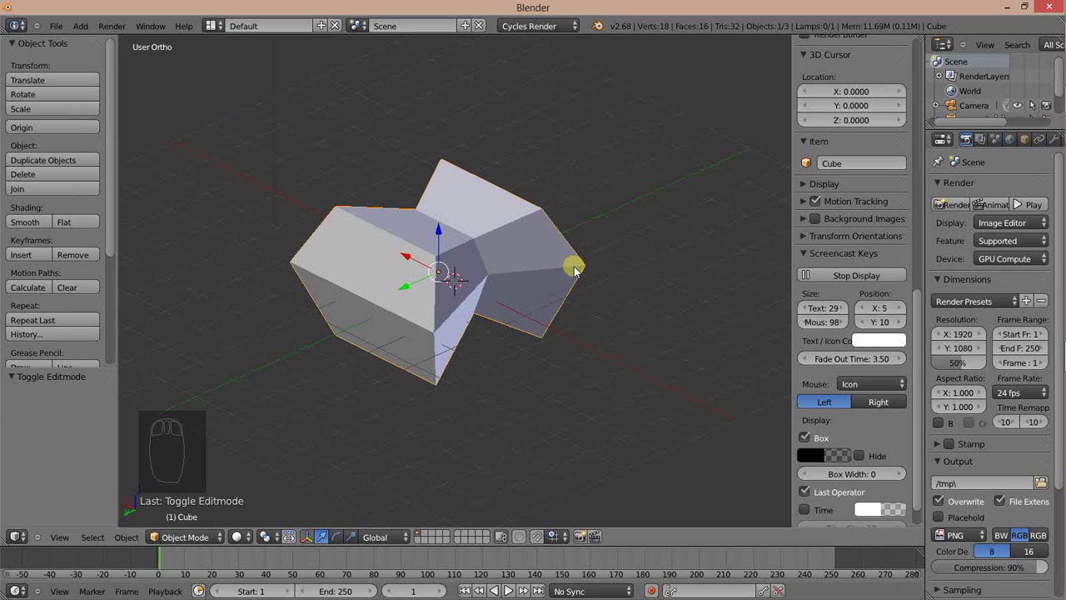
pyautogui.press('KP_6')
pyautogui.moveTo(506, 227); pyautogui.dragTo(447, 242)
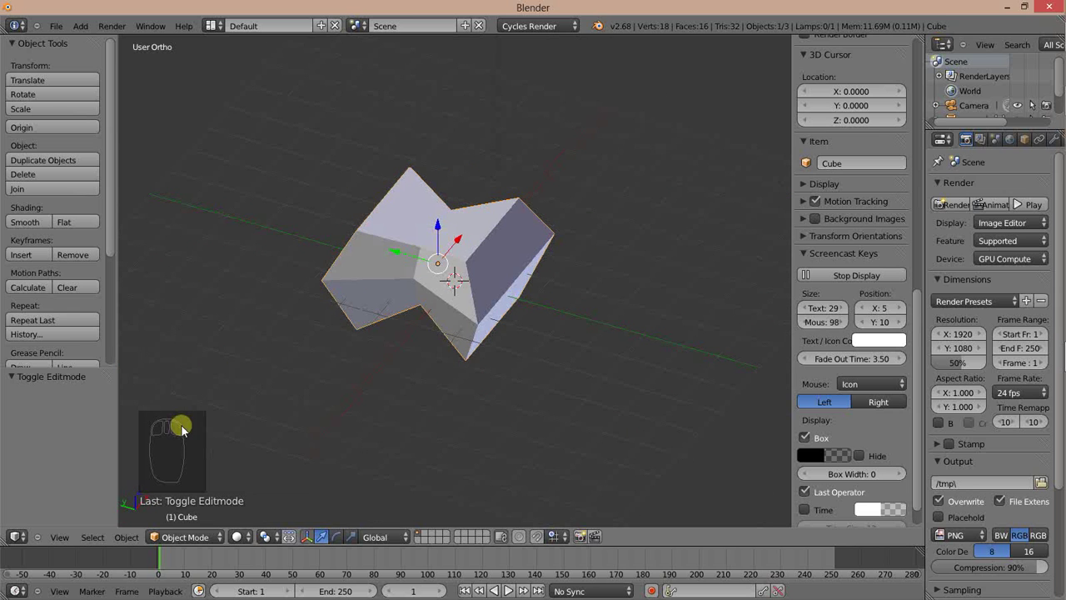
pyautogui.moveTo(284, 354); pyautogui.dragTo(543, 347)
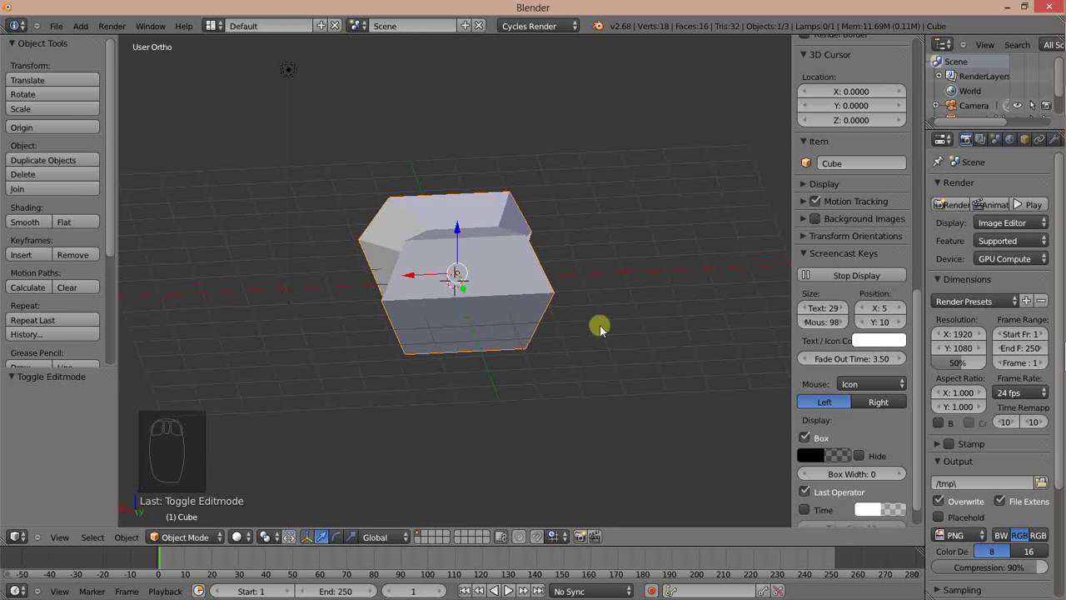
pyautogui.press('KP_6')
pyautogui.press('KP_6')
pyautogui.press('KP_6')
pyautogui.press('KP_4')
pyautogui.press('KP_4')
pyautogui.press('KP_4')
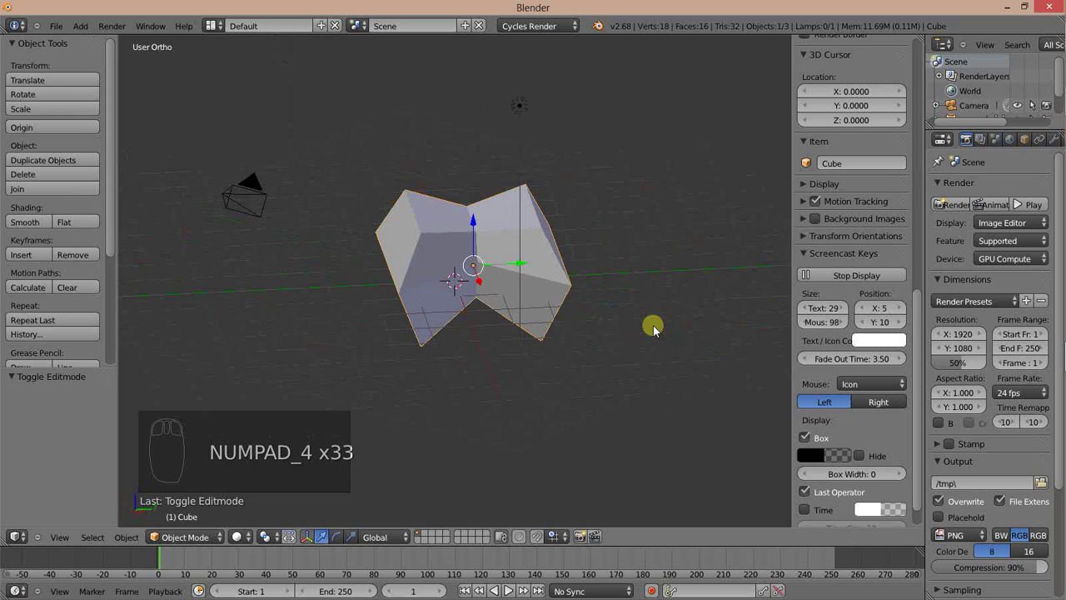
pyautogui.press('KP_8')
pyautogui.press('KP_8')
pyautogui.press('KP_8')
pyautogui.press('KP_8')
pyautogui.press('KP_2')
pyautogui.press('KP_2')
pyautogui.press('KP_2')
pyautogui.press('KP_2')
pyautogui.press('KP_6')
pyautogui.press('KP_6')
pyautogui.press('KP_6')
pyautogui.press('KP_4')
pyautogui.press('KP_4')
pyautogui.press('KP_4')
pyautogui.press('KP_8')
pyautogui.press('KP_8')
pyautogui.press('KP_8')
pyautogui.press('KP_2')
pyautogui.press('KP_2')
pyautogui.press('KP_6')
pyautogui.press('KP_6')
pyautogui.press('KP_6')
pyautogui.press('KP_6')
pyautogui.press('KP_6')
pyautogui.press('KP_4')
pyautogui.press('KP_4')
pyautogui.press('KP_4')
pyautogui.press('KP_8')
pyautogui.press('KP_8')
pyautogui.press('KP_8')
pyautogui.press('KP_2')
pyautogui.press('KP_2')
pyautogui.press('KP_2')
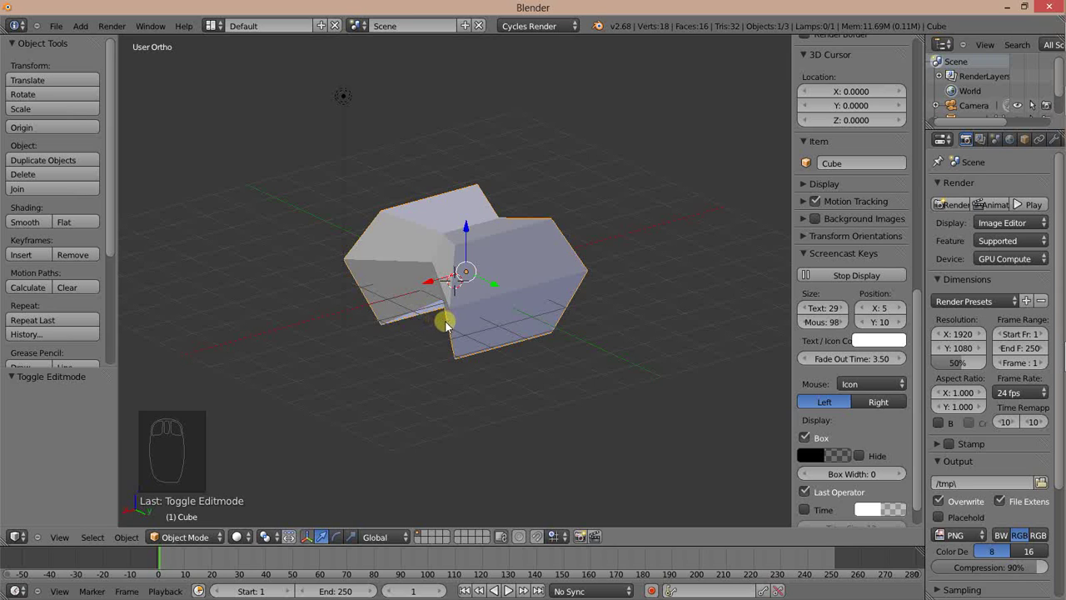
pyautogui.press('KP_0')
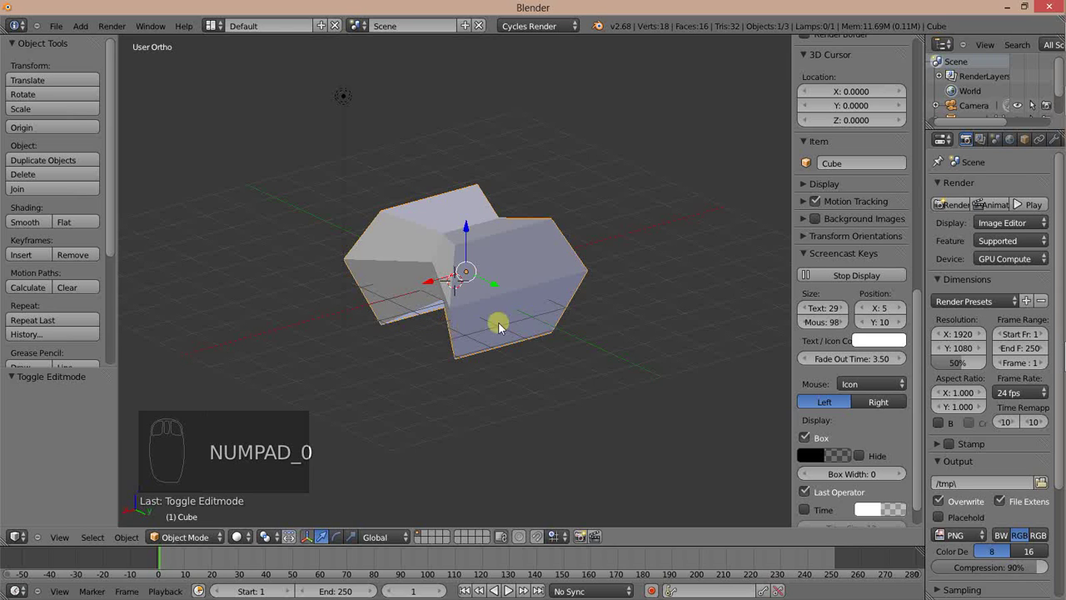
pyautogui.press('KP_0')
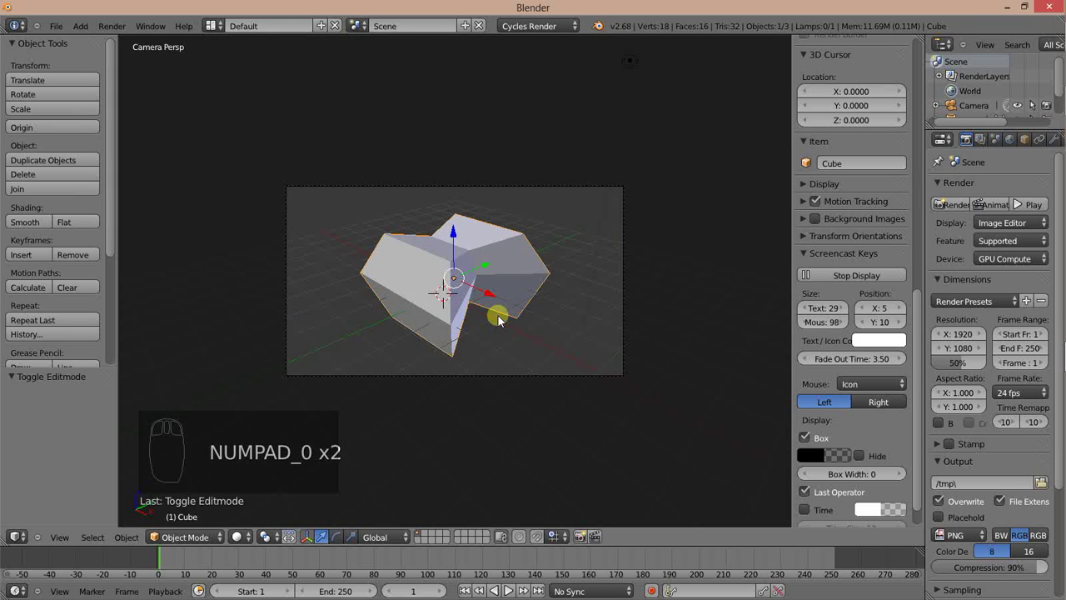
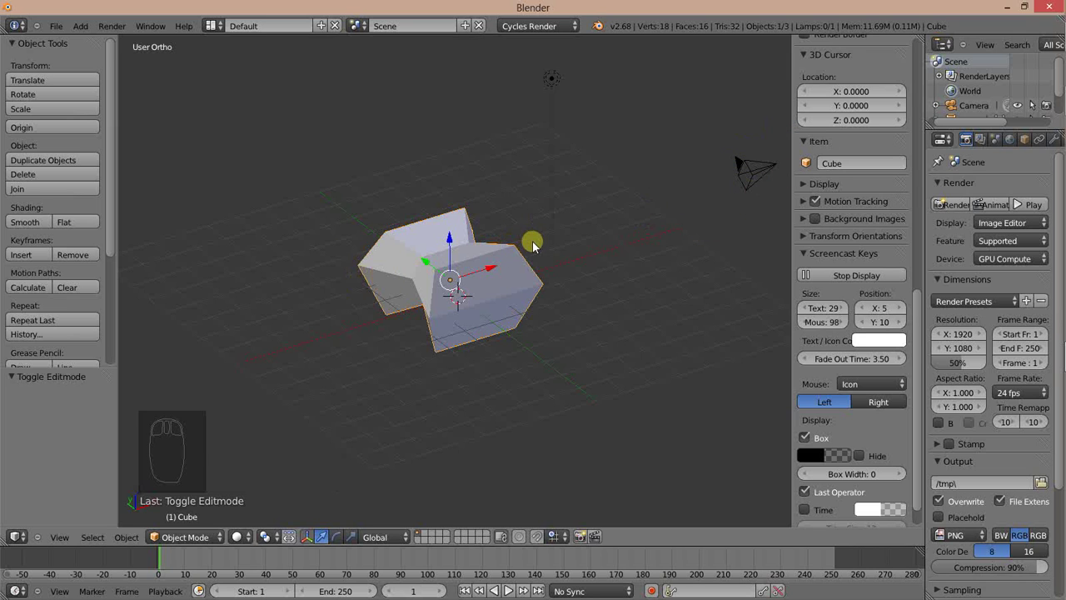
pyautogui.press('KP_0')
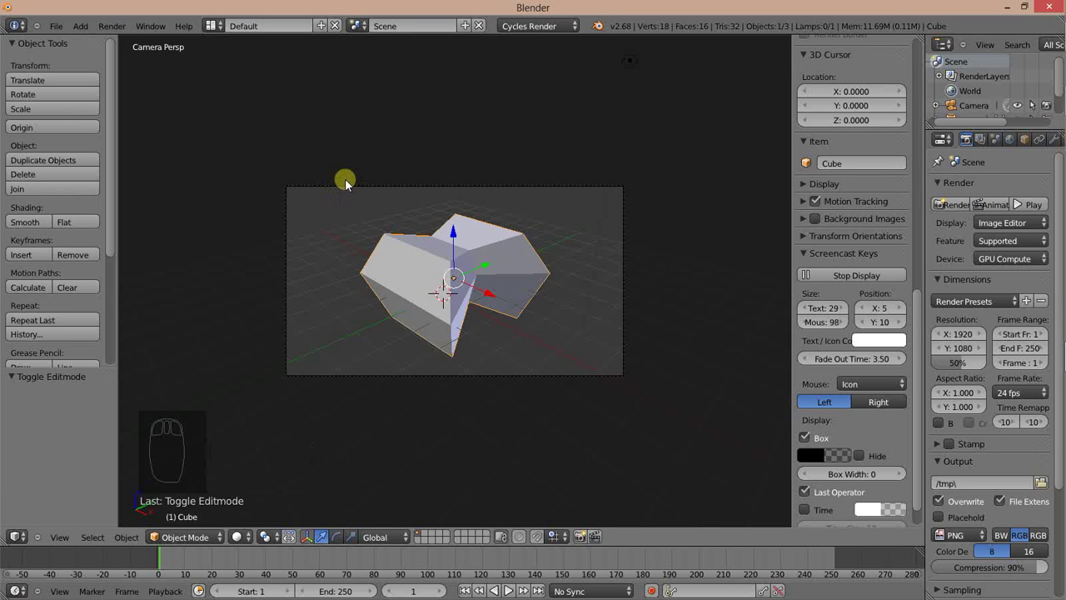
pyautogui.moveTo(375, 202); pyautogui.dragTo(495, 225)
# Step: Add a Subdivision Surface modifier and step its viewport level up through 2, 3 and 4
pyautogui.press('ctrl+1')
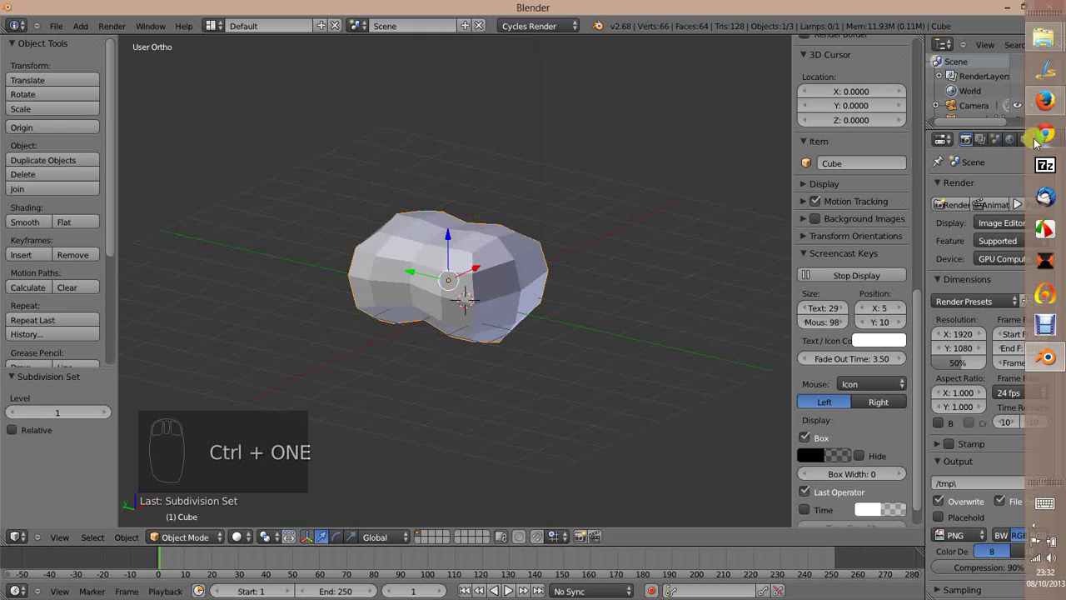
pyautogui.moveTo(1053, 142); pyautogui.dragTo(927, 226)
pyautogui.moveTo(927, 227); pyautogui.dragTo(853, 293)
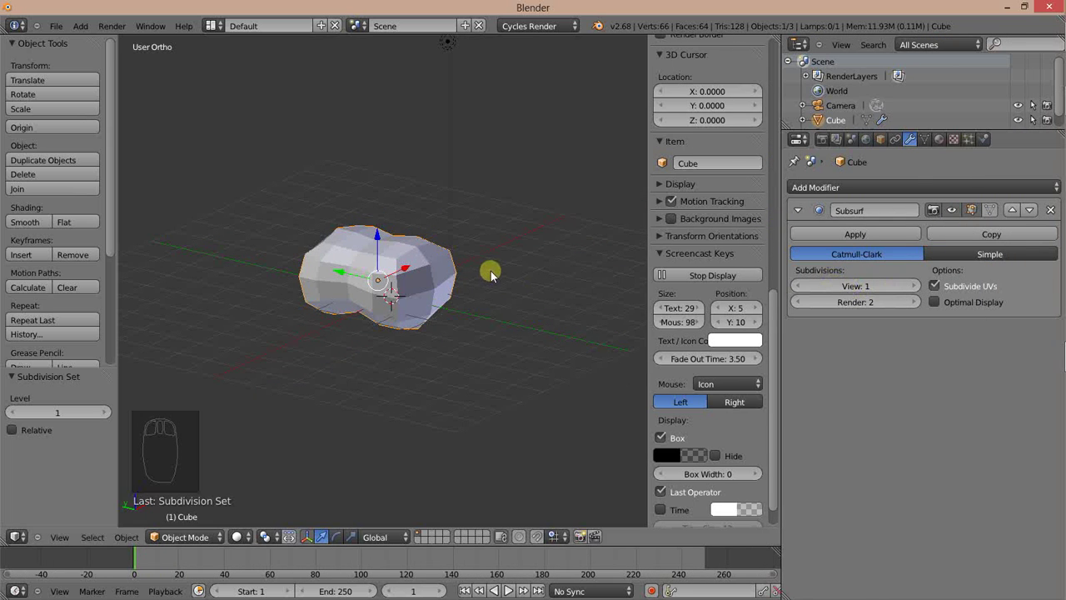
pyautogui.press('ctrl+2')
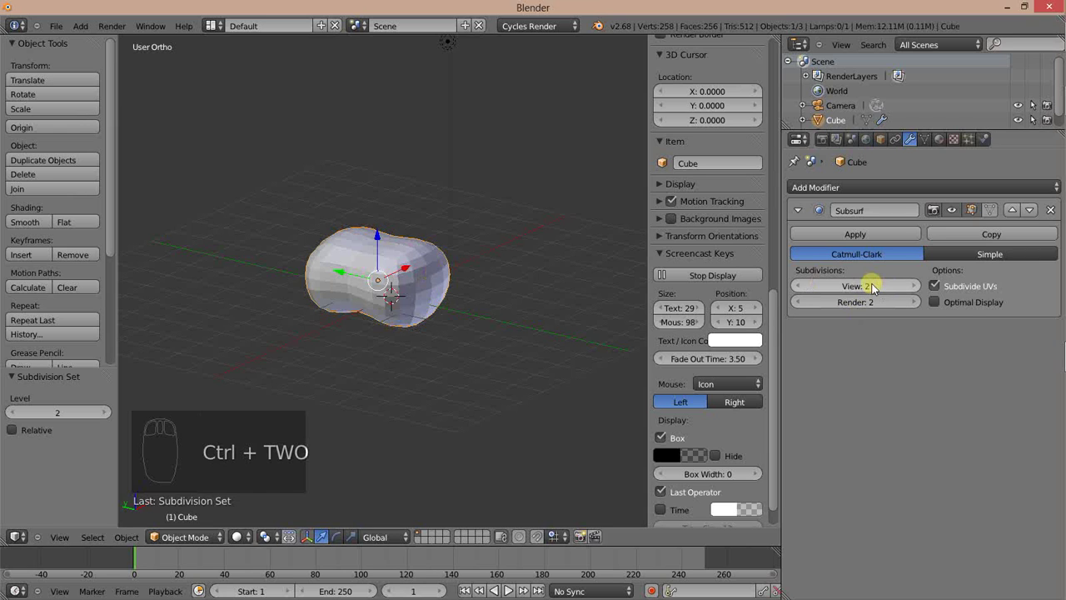
pyautogui.press('ctrl+3')
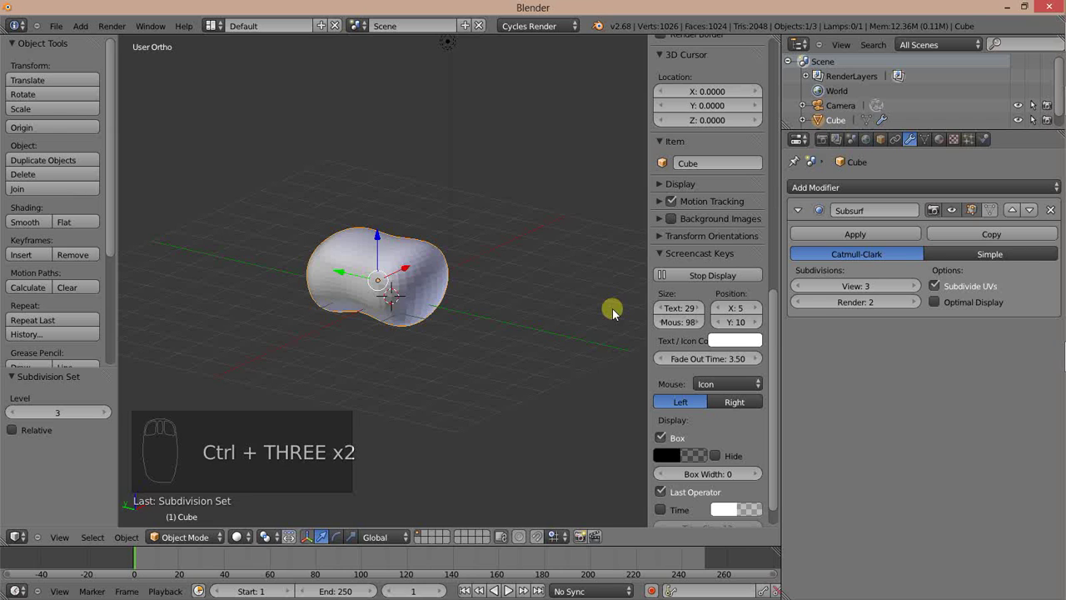
pyautogui.press('ctrl+4')
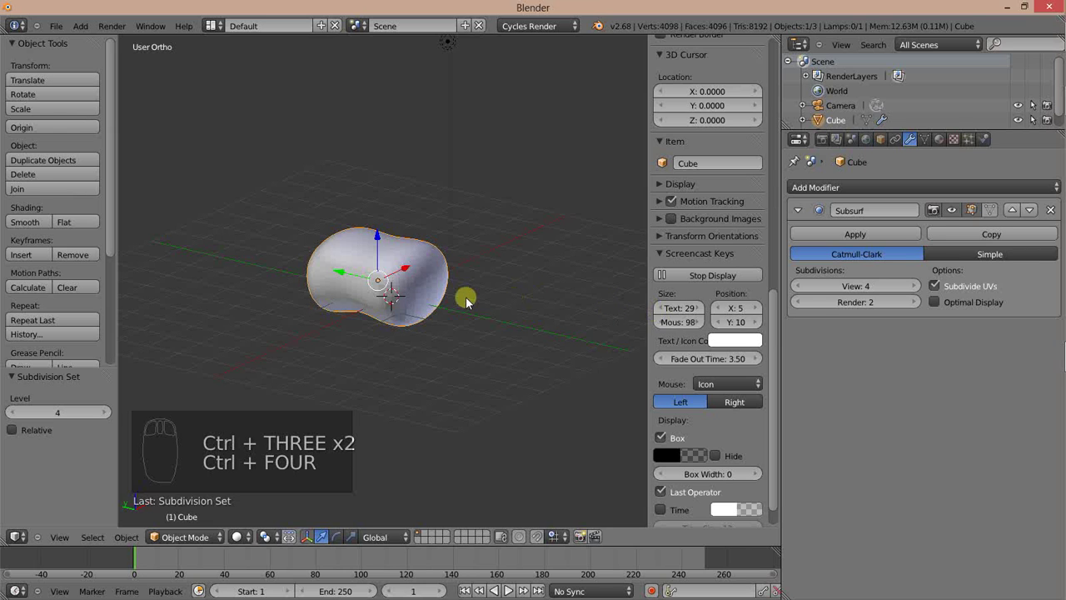
# Step: Bring the subdivision level back down to 1 and orbit around the pinched cube
pyautogui.press('ctrl+1')
pyautogui.press('ctrl+2')
pyautogui.press('ctrl+1')
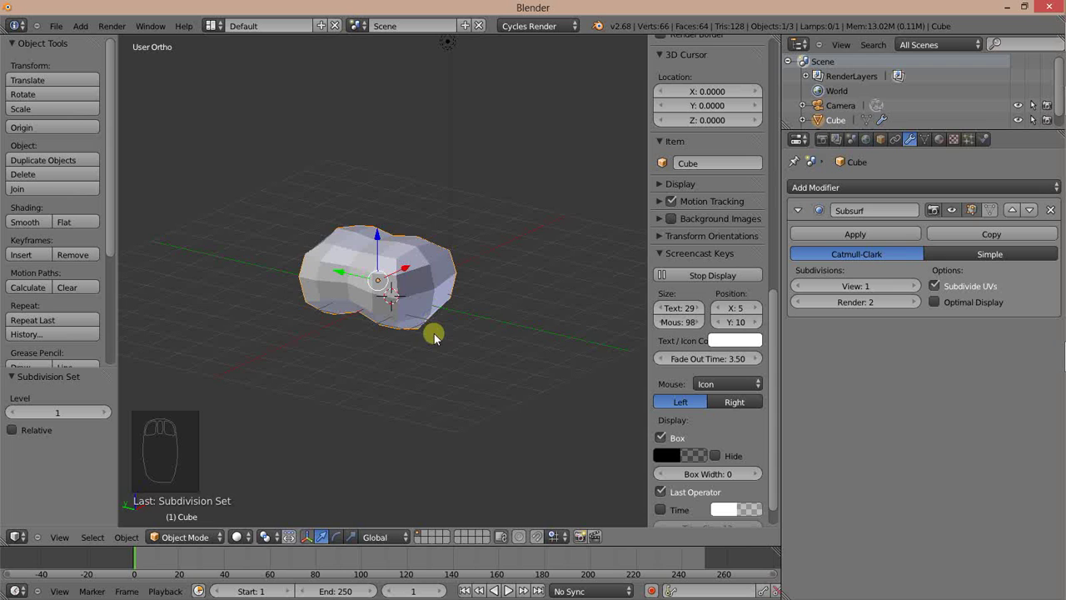
pyautogui.moveTo(332, 248); pyautogui.dragTo(415, 201)
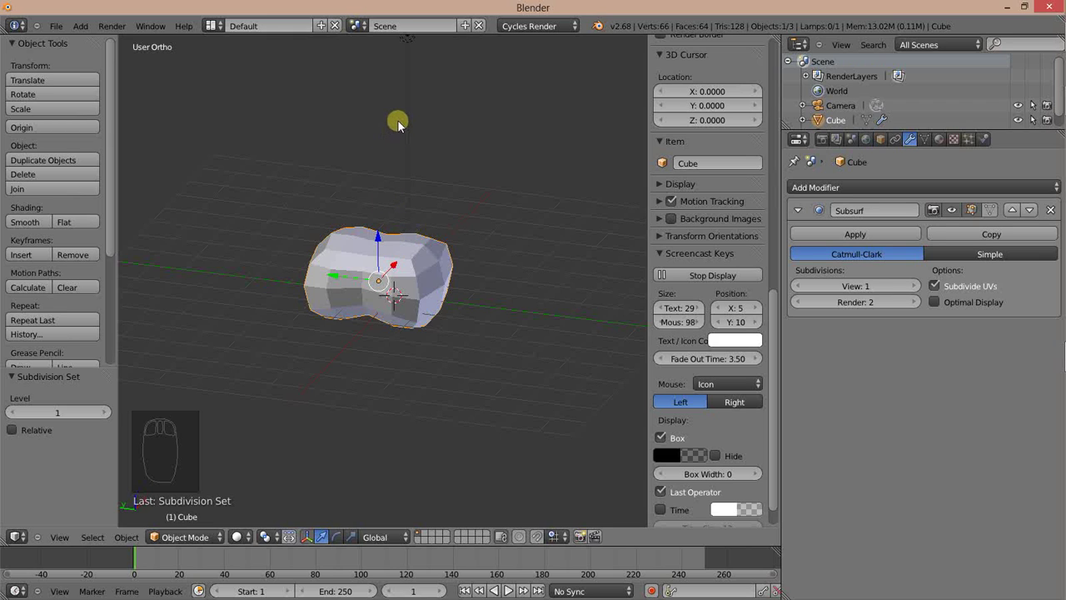
pyautogui.moveTo(359, 244); pyautogui.dragTo(585, 221)
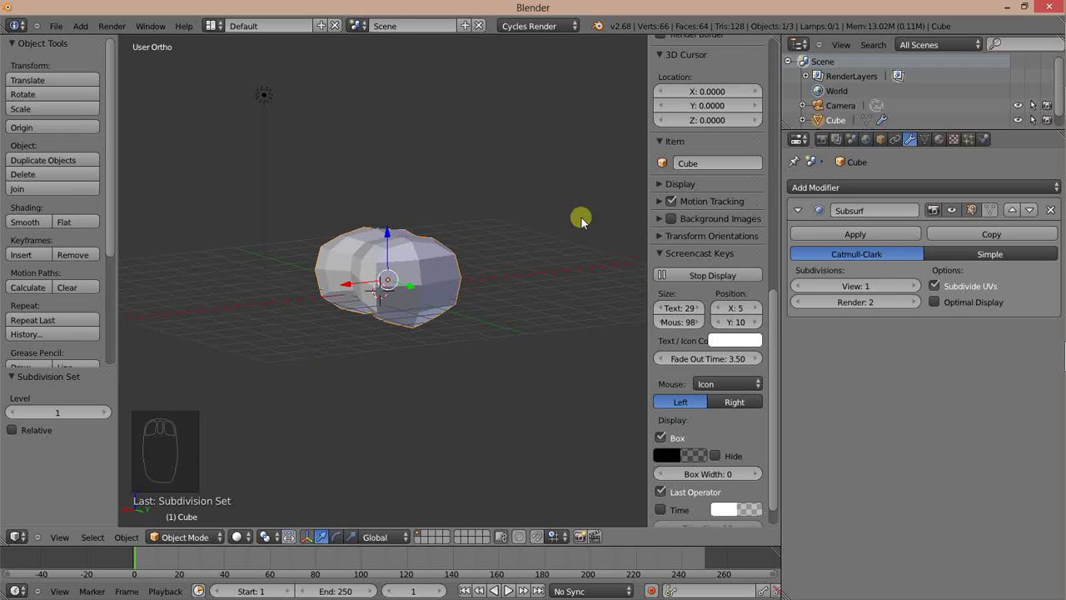
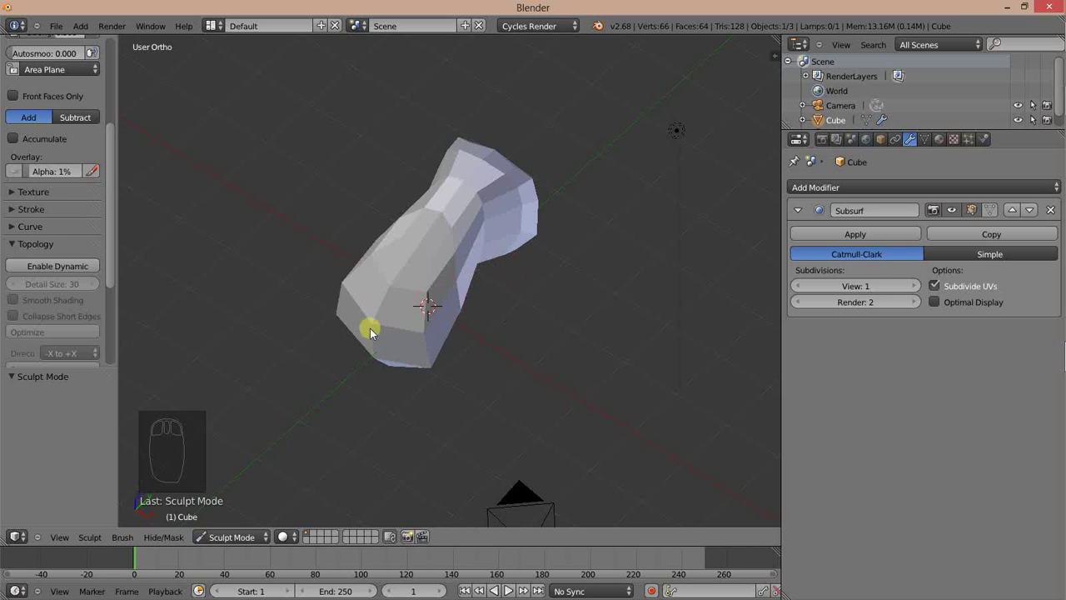
# Step: Enable Dynamic Topology in the Sculpt Mode Topology panel
pyautogui.moveTo(63, 272); pyautogui.dragTo(188, 267)
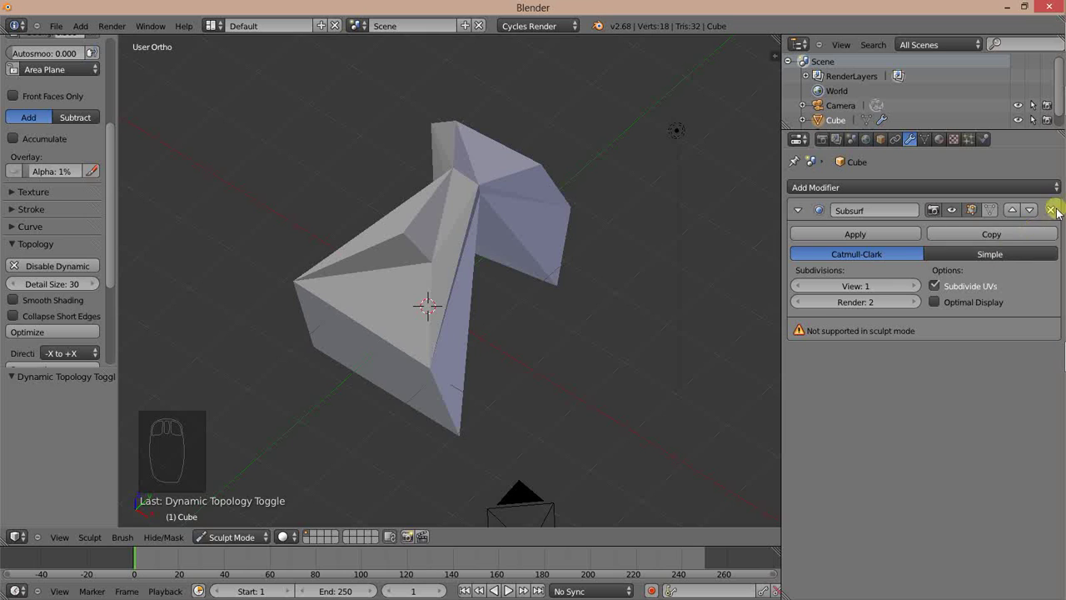
# Step: Delete the Subsurf modifier and paint several SculptDraw strokes into the left face
pyautogui.moveTo(1054, 215); pyautogui.dragTo(66, 317)
pyautogui.moveTo(460, 205); pyautogui.dragTo(429, 295)
pyautogui.scroll(3)
pyautogui.moveTo(320, 283); pyautogui.dragTo(330, 248)
pyautogui.moveTo(413, 223); pyautogui.dragTo(251, 285)
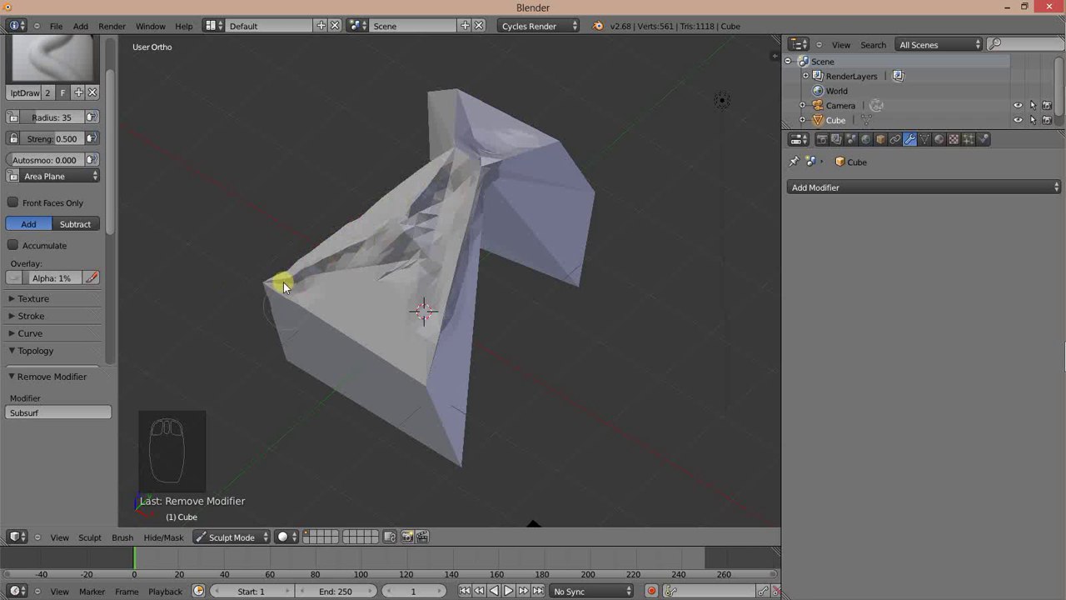
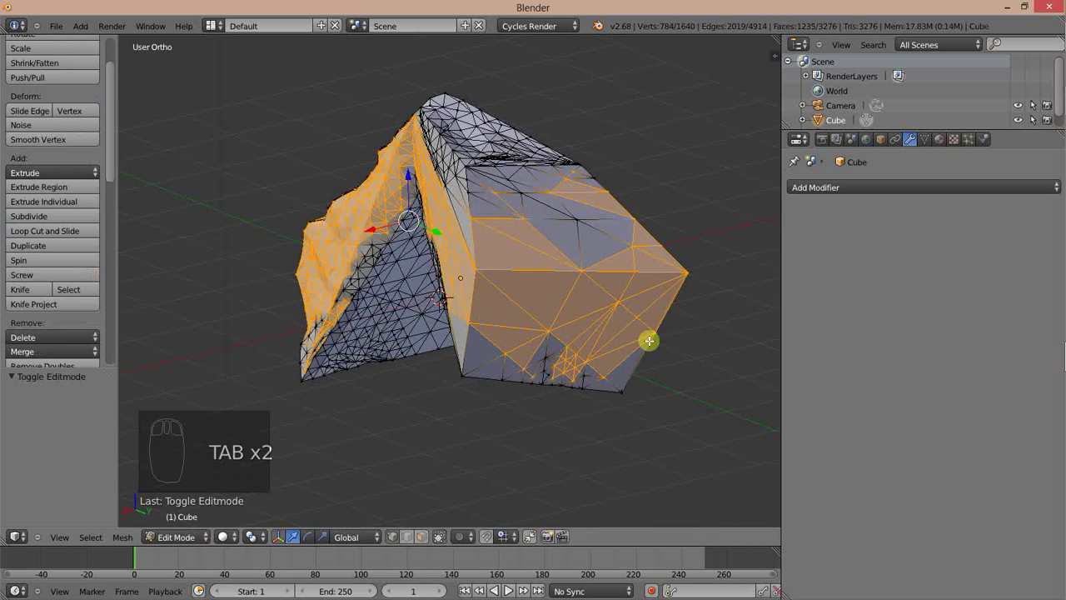
pyautogui.press('Tab')
# Step: Sculpt a stroke on the right face and inspect the resulting triangles in Edit Mode
pyautogui.moveTo(481, 340); pyautogui.dragTo(548, 235)
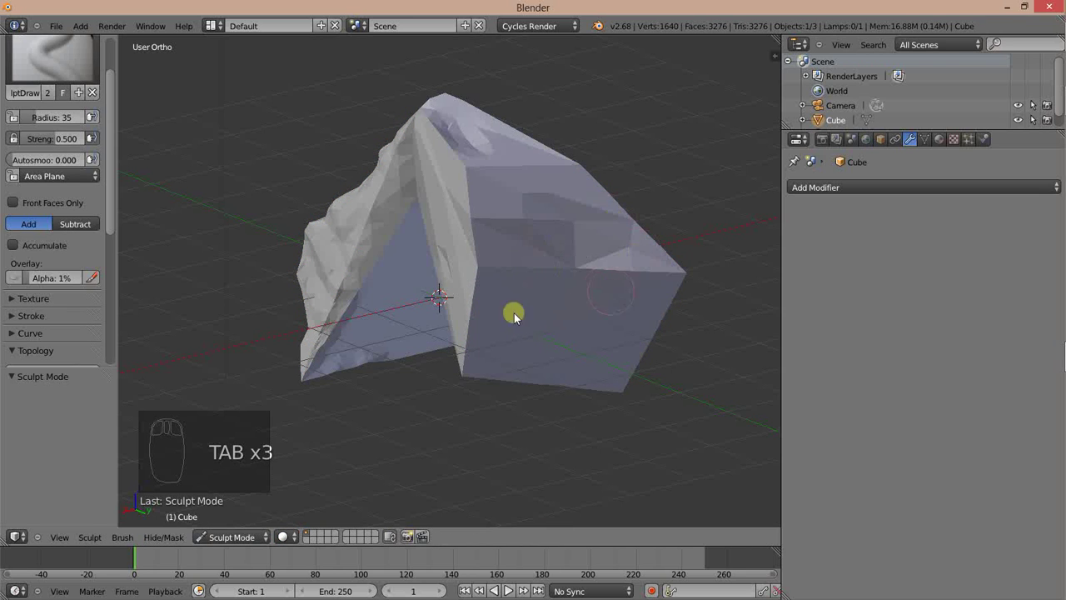
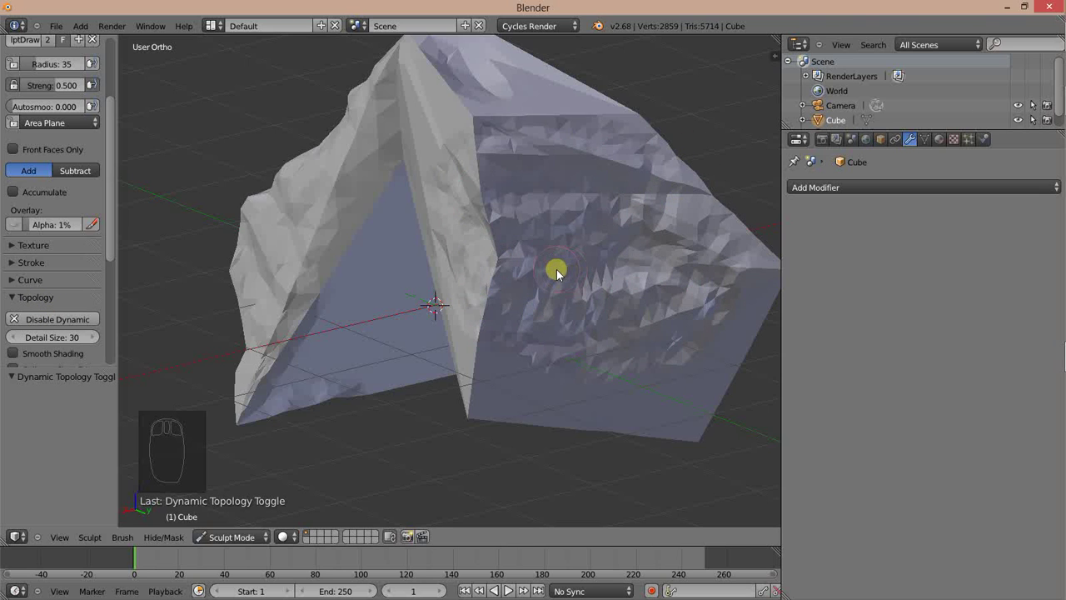
pyautogui.press('Tab')
pyautogui.press('Tab')
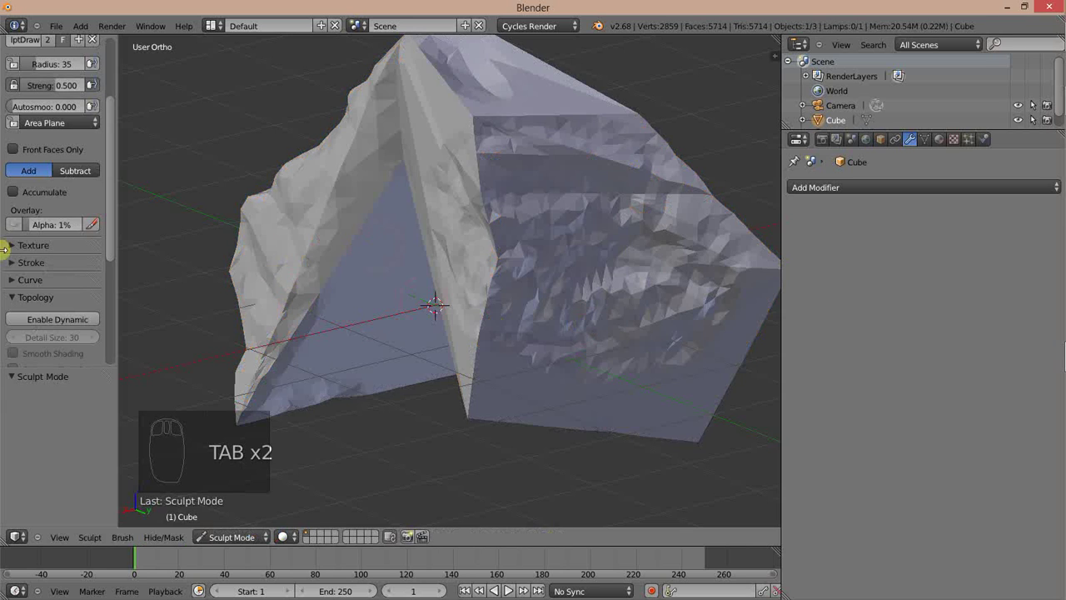
pyautogui.press('Tab')
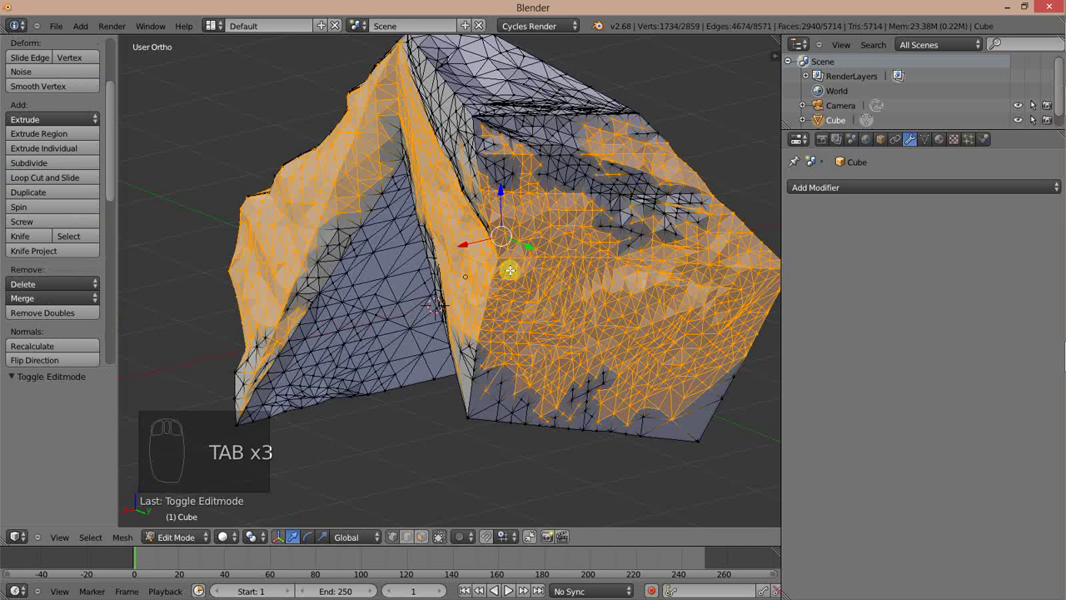
pyautogui.press('Tab')
# Step: Orbit and zoom around the sculpted form to view it from several sides
pyautogui.scroll(3)
pyautogui.moveTo(485, 282); pyautogui.dragTo(103, 253)
pyautogui.scroll(3)
pyautogui.scroll(3)
pyautogui.moveTo(85, 224); pyautogui.dragTo(35, 289)
pyautogui.moveTo(17, 277); pyautogui.dragTo(130, 279)
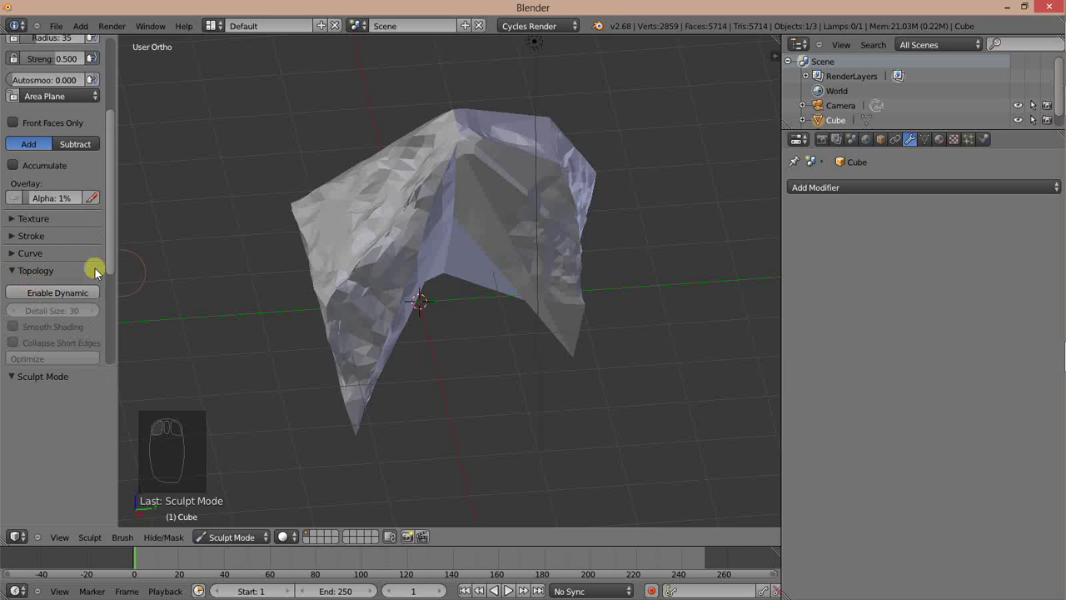
# Step: Browse the sculpt settings and orbit the view to frame the left side of the form
pyautogui.moveTo(16, 277); pyautogui.dragTo(22, 270)
pyautogui.click(22, 270)
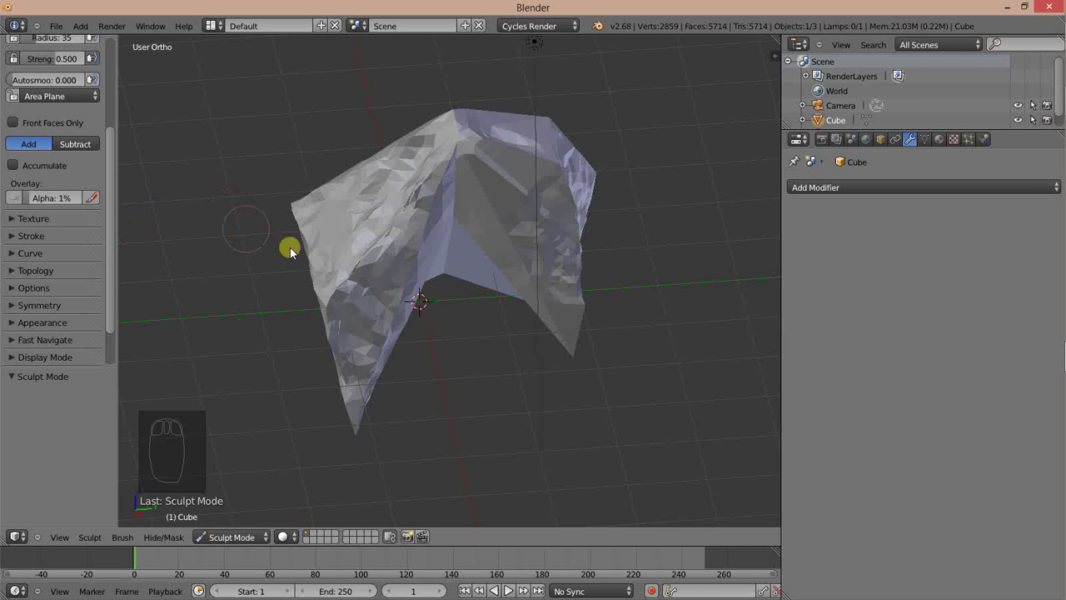
pyautogui.moveTo(383, 249); pyautogui.dragTo(462, 275)
pyautogui.moveTo(487, 246); pyautogui.dragTo(506, 434)
pyautogui.scroll(3)
pyautogui.moveTo(417, 144); pyautogui.dragTo(435, 252)
pyautogui.moveTo(381, 235); pyautogui.dragTo(441, 160)
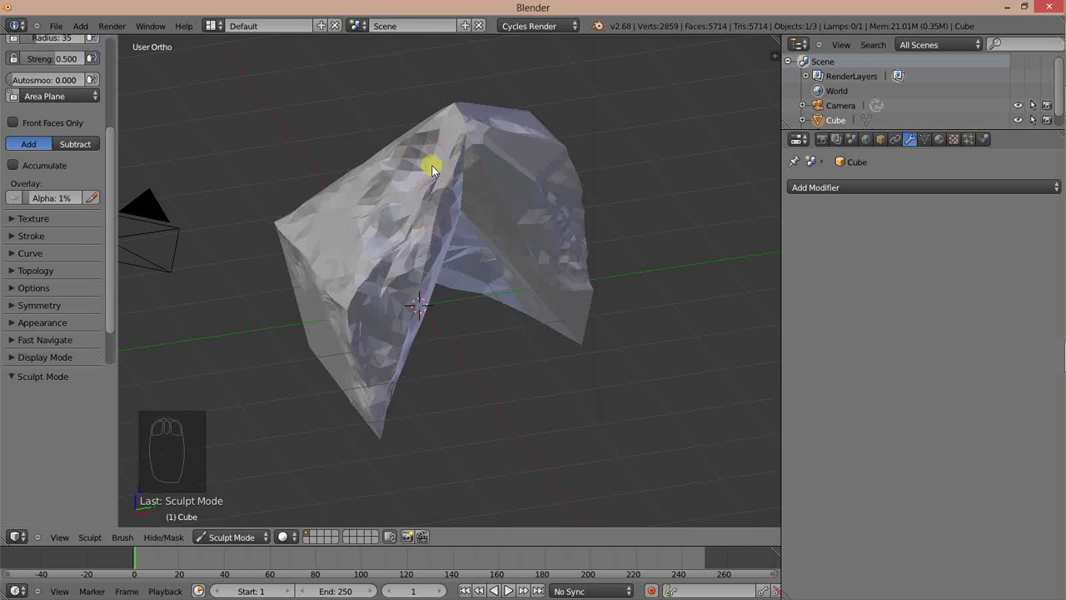
# Step: Sculpt further strokes over the left side and toggle dynamic topology with Ctrl+D
pyautogui.moveTo(23, 276); pyautogui.dragTo(406, 212)
pyautogui.press('ctrl+d')
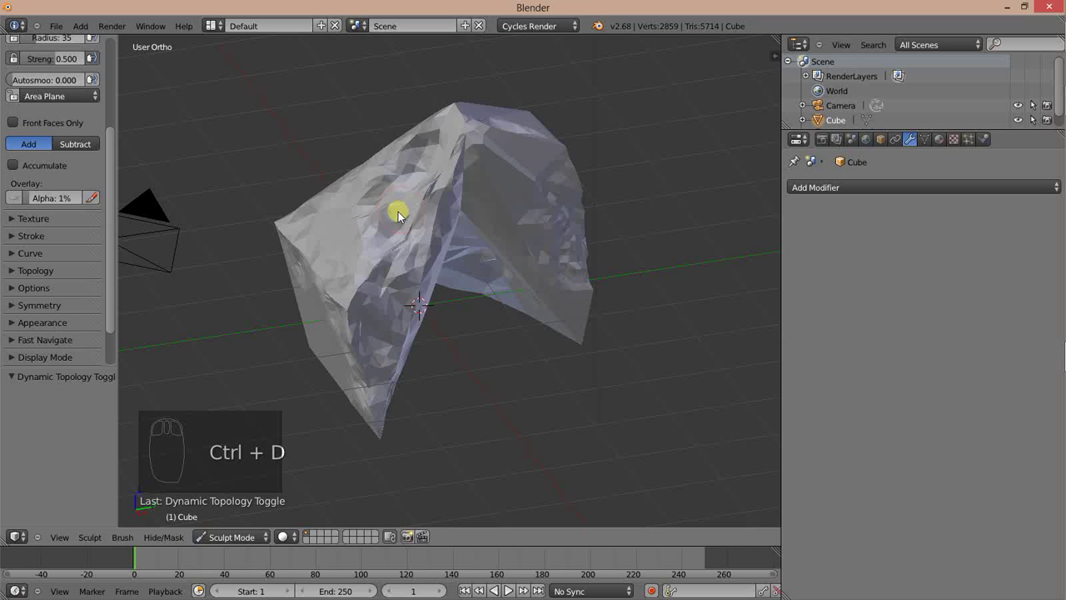
pyautogui.moveTo(14, 276); pyautogui.dragTo(37, 297)
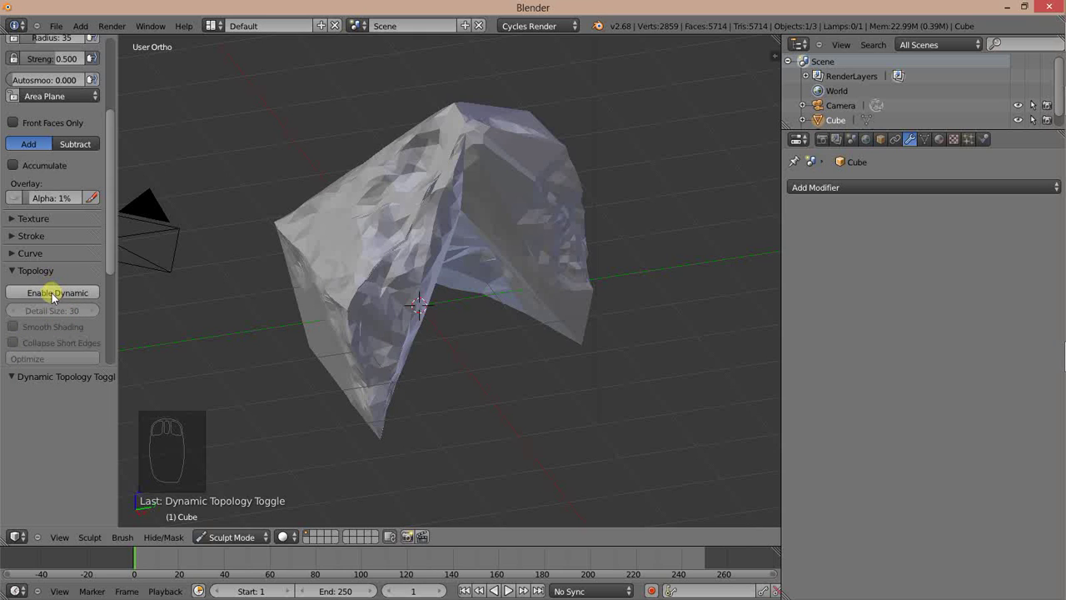
# Step: Re-enable dynamic topology (Ctrl+D) and sculpt detail strokes along the right side and edge
pyautogui.press('ctrl+d')
pyautogui.moveTo(352, 308); pyautogui.dragTo(433, 197)
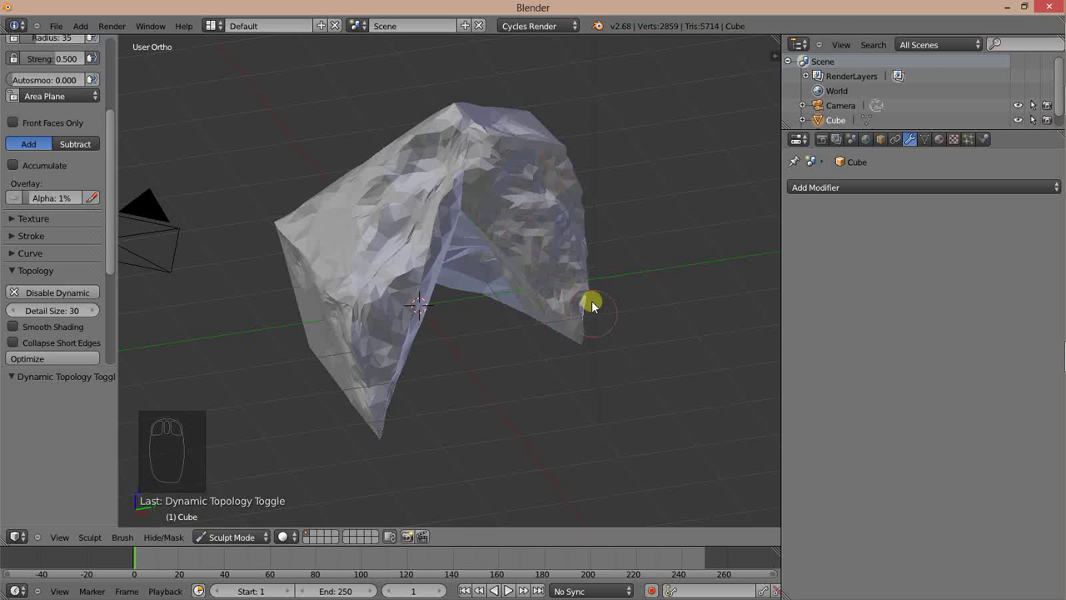
pyautogui.moveTo(89, 164); pyautogui.dragTo(369, 334)
pyautogui.moveTo(369, 334); pyautogui.dragTo(289, 260)
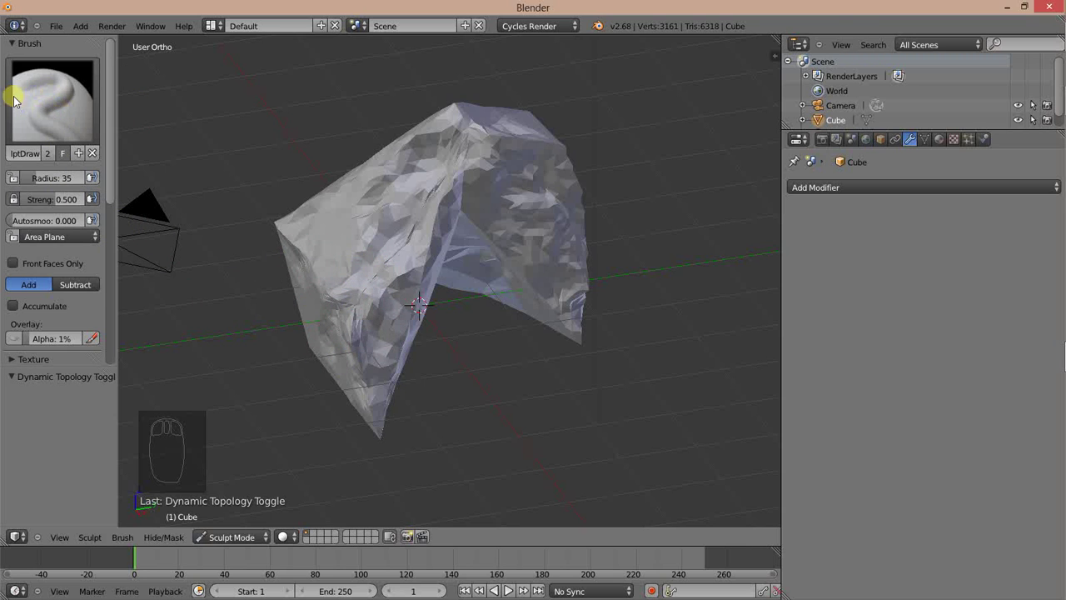
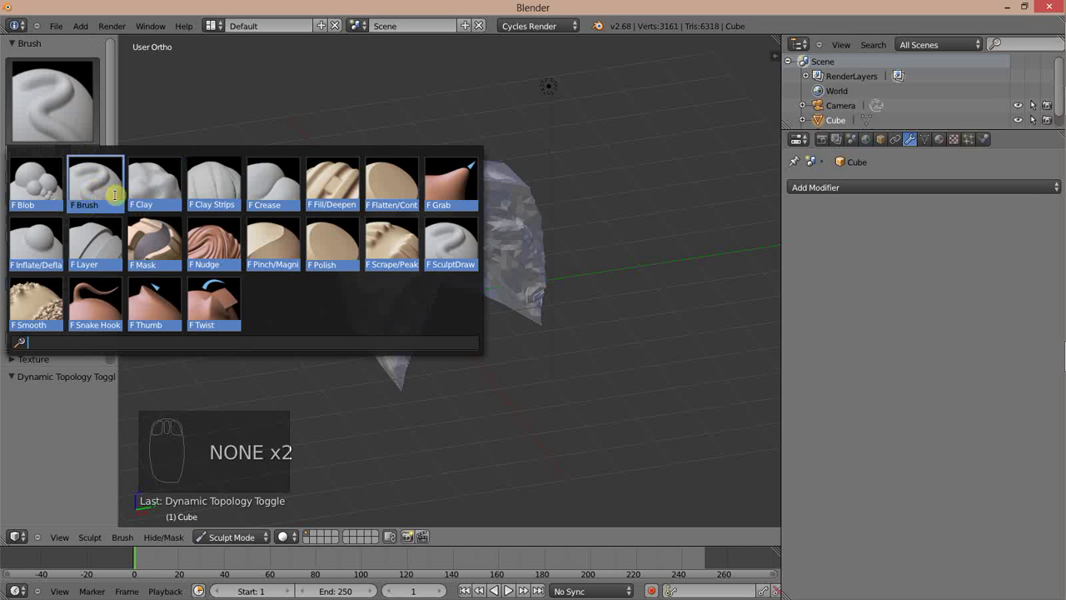
# Step: With the Grab brush, pull the left edge out into a long curving arm
pyautogui.middleClick(475, 200)
pyautogui.moveTo(452, 240); pyautogui.dragTo(430, 237)
pyautogui.middleClick(481, 249)
pyautogui.moveTo(435, 243); pyautogui.dragTo(513, 261)
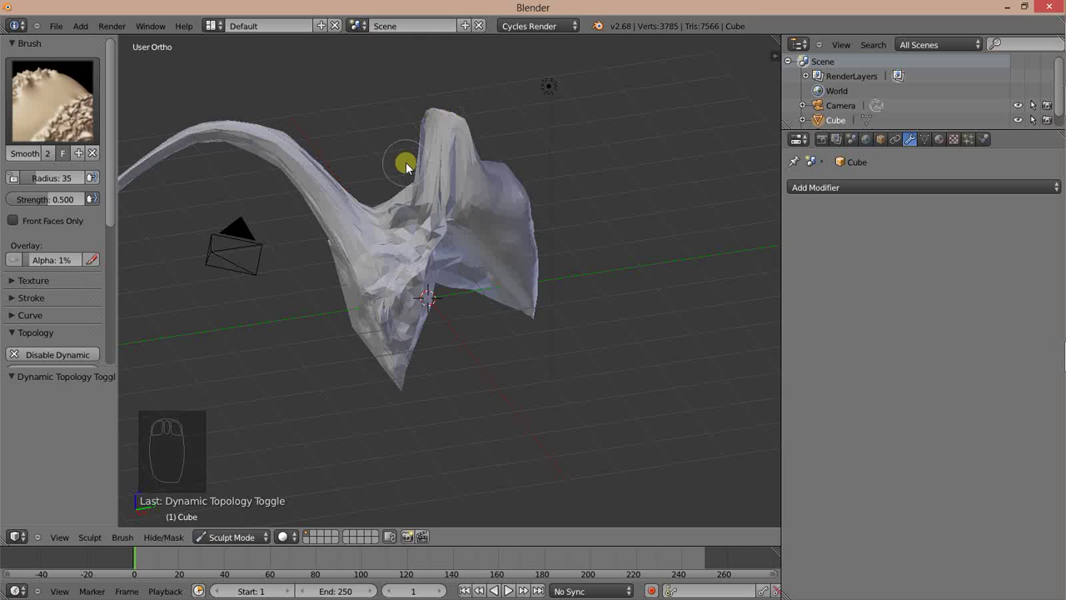
# Step: Cycle through the numbered sculpt brushes 1-0 and back to preview each one
pyautogui.press('1')
pyautogui.press('2')
pyautogui.press('3')
pyautogui.press('4')
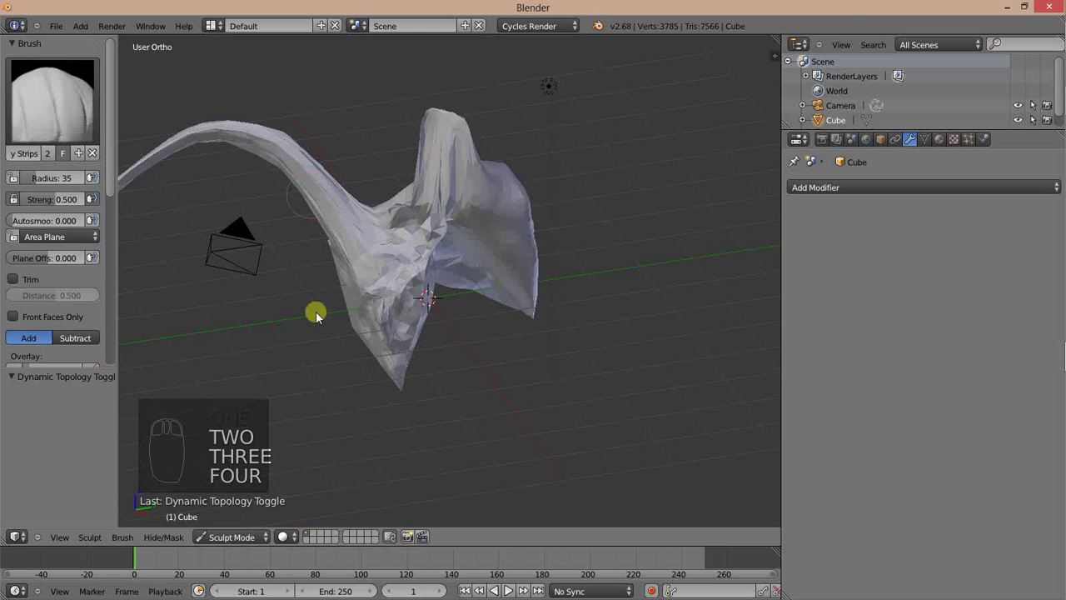
pyautogui.press('5')
pyautogui.press('6')
pyautogui.press('7')
pyautogui.press('8')
pyautogui.press('9')
pyautogui.press('0')
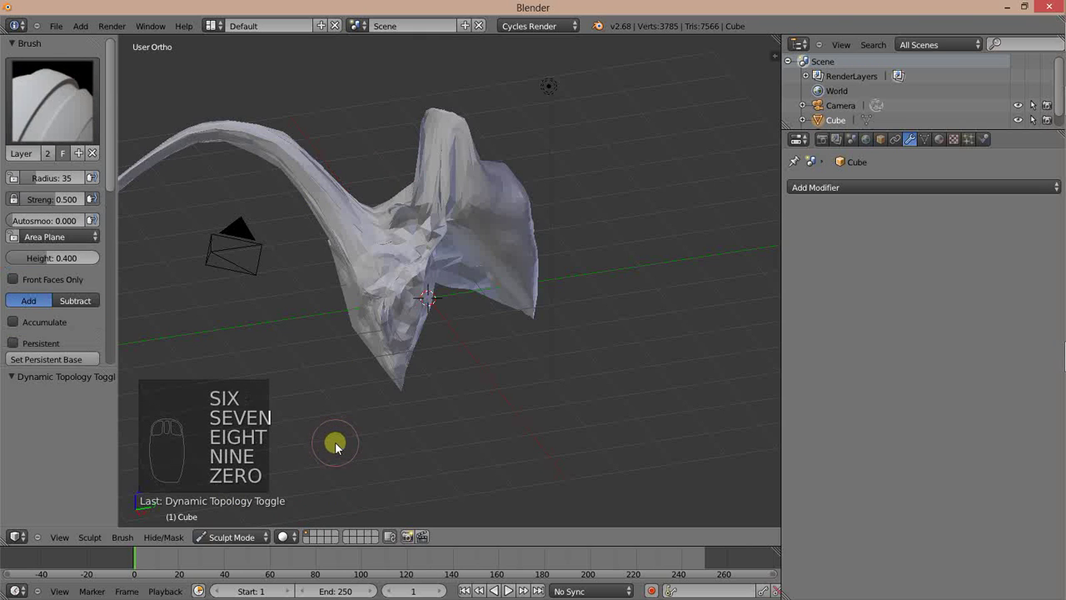
pyautogui.press('0')
pyautogui.press('9')
pyautogui.press('8')
pyautogui.press('7')
pyautogui.press('5')
pyautogui.press('4')
pyautogui.press('3')
pyautogui.press('2')
pyautogui.press('1')
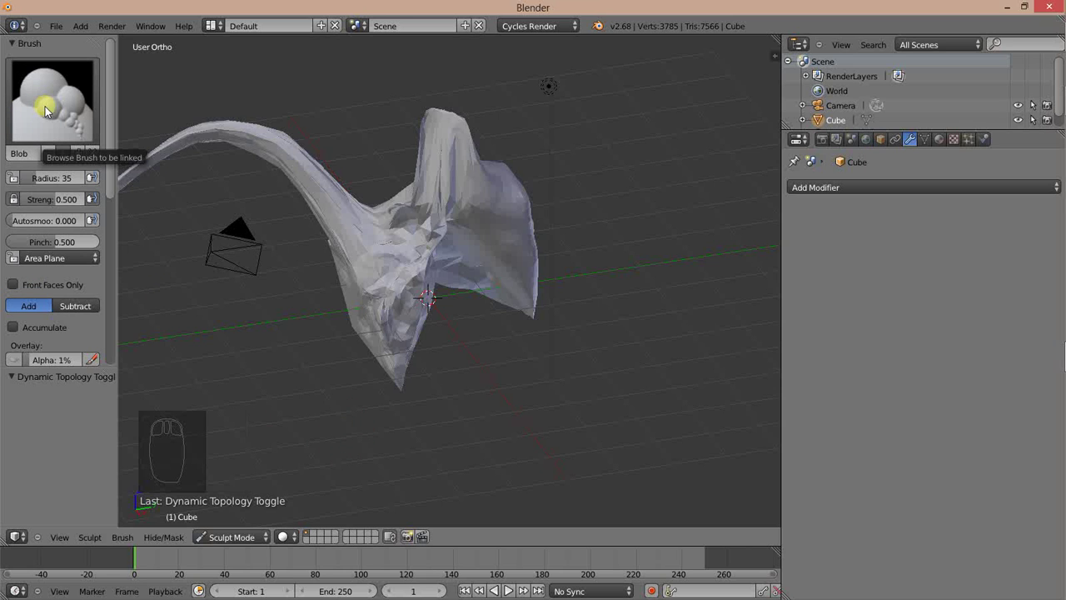
# Step: Flip between the Blob and Layer brushes and settle on the Layer brush
pyautogui.press('0')
pyautogui.press('9')
pyautogui.press('9')
pyautogui.press('8')
pyautogui.press('7')
pyautogui.moveTo(51, 113); pyautogui.dragTo(478, 138)
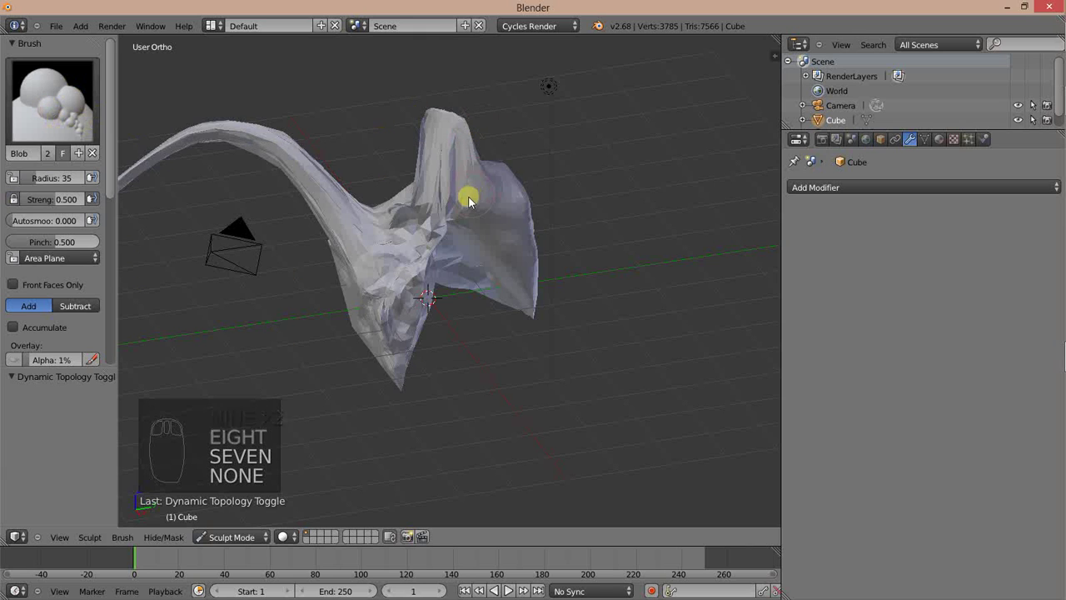
pyautogui.press('9')
pyautogui.press('0')
pyautogui.press('9')
pyautogui.press('0')
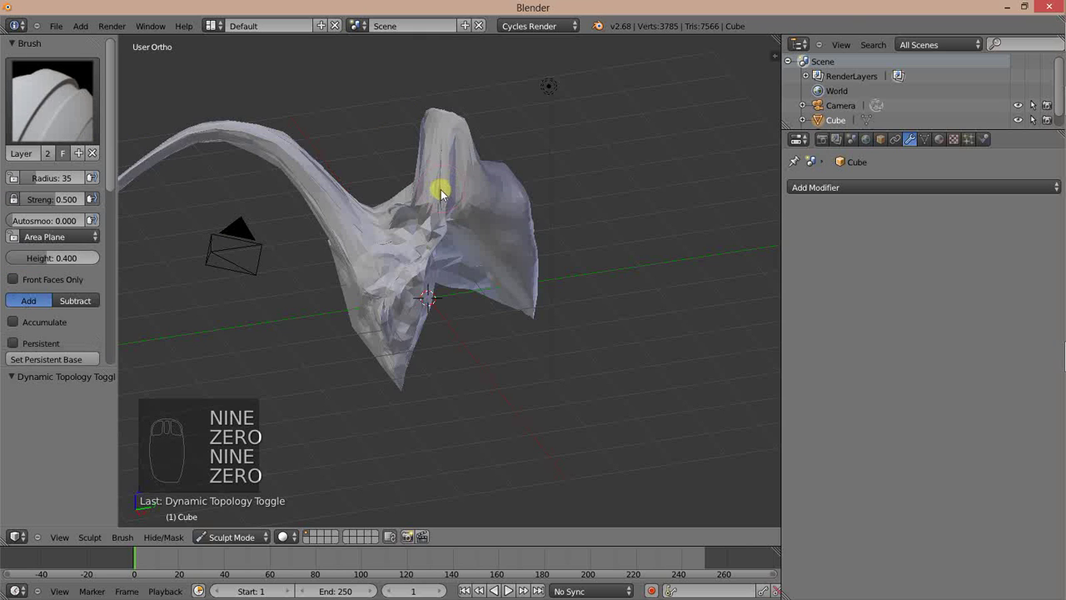
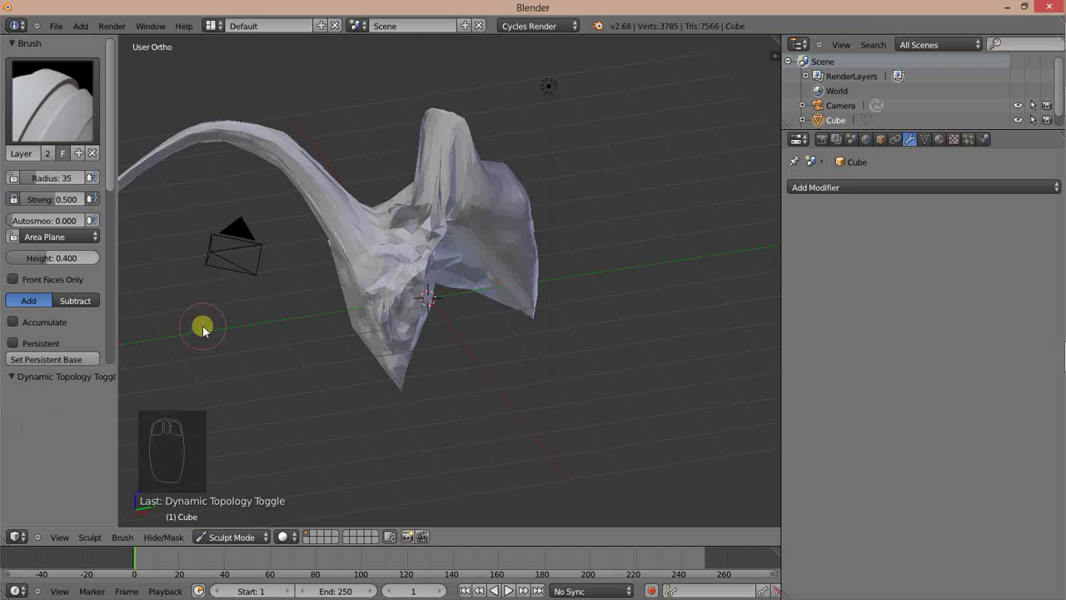
# Step: Preview the Shift and Alt brush presets including Mask, Nudge and Magnify
pyautogui.press('ctrl+1')
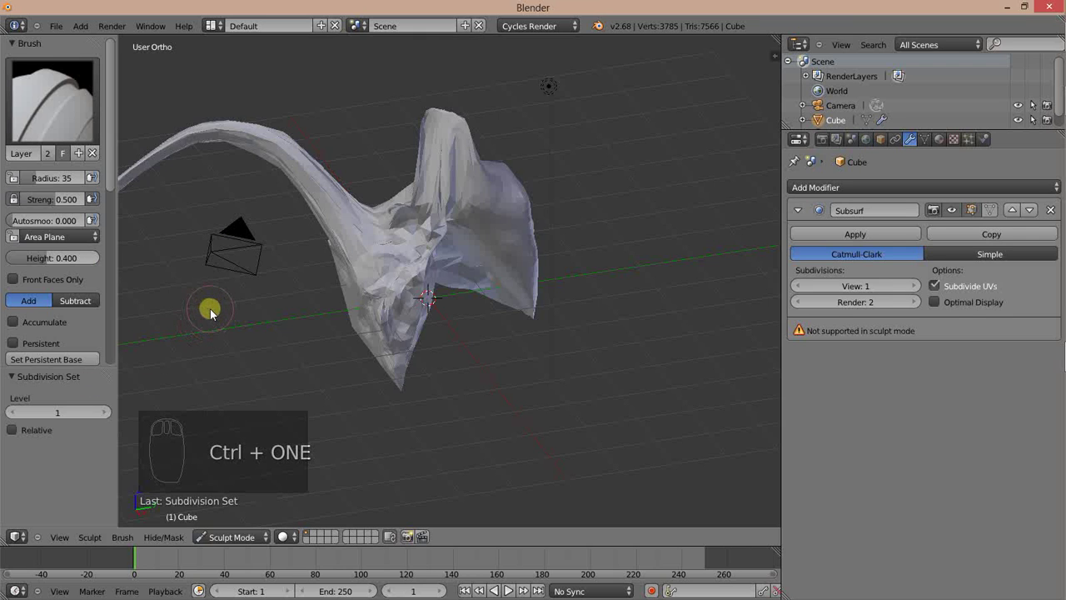
pyautogui.press('shift+1')
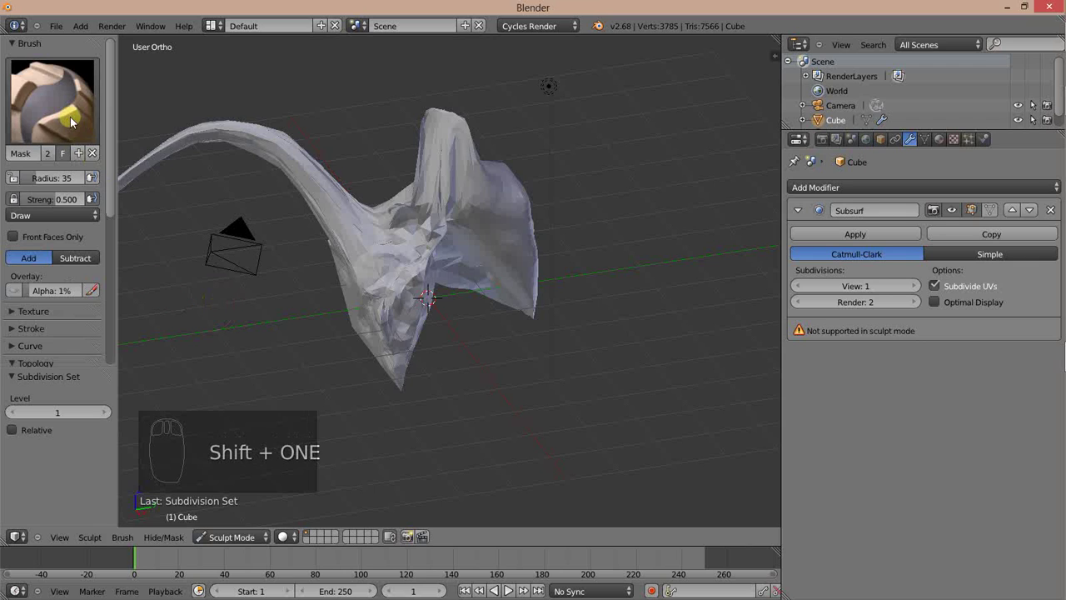
pyautogui.press('shift+2')
pyautogui.press('shift+3')
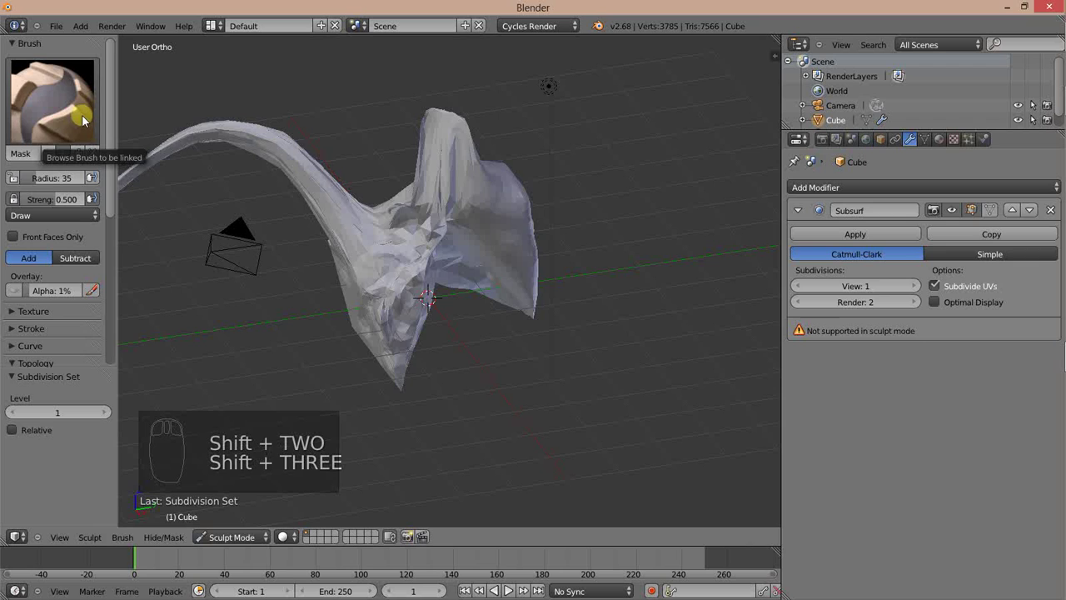
pyautogui.press('shift+1')
pyautogui.press('shift+1')
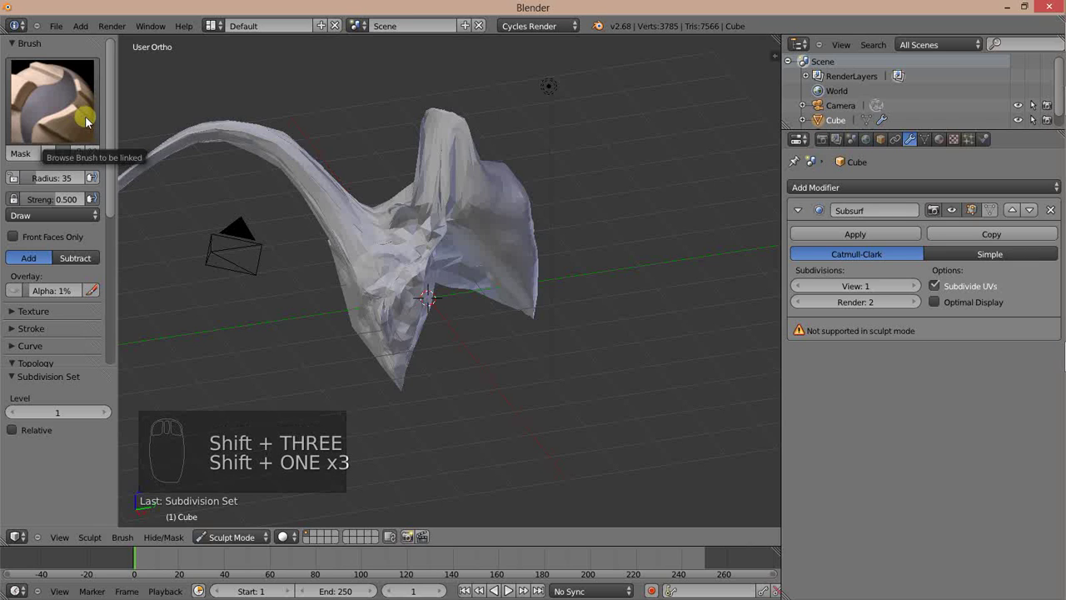
pyautogui.press('alt+1')
pyautogui.press('alt+2')
pyautogui.press('alt+3')
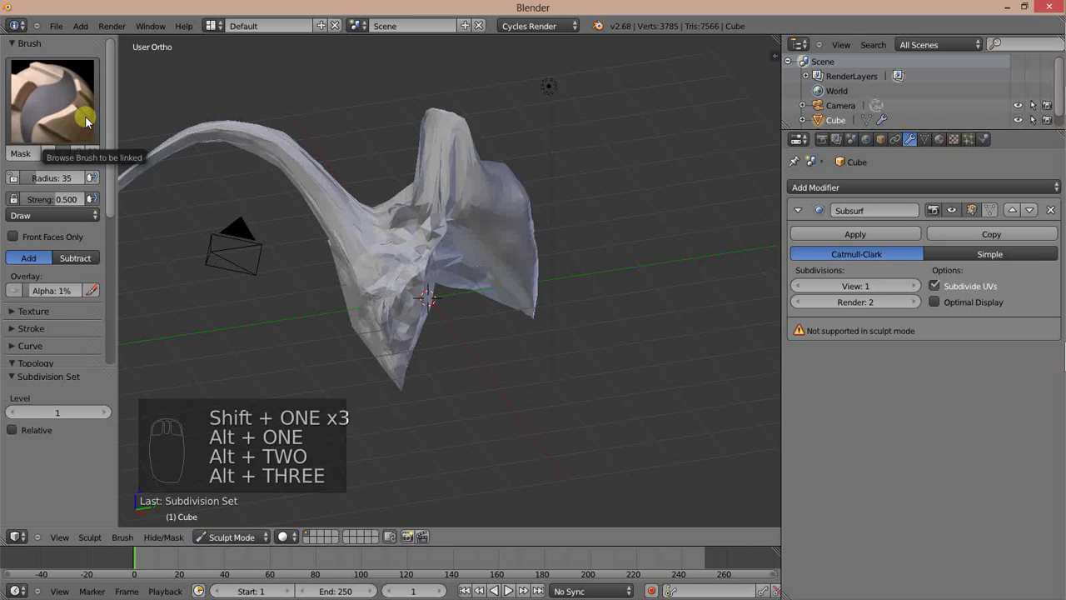
pyautogui.press('1')
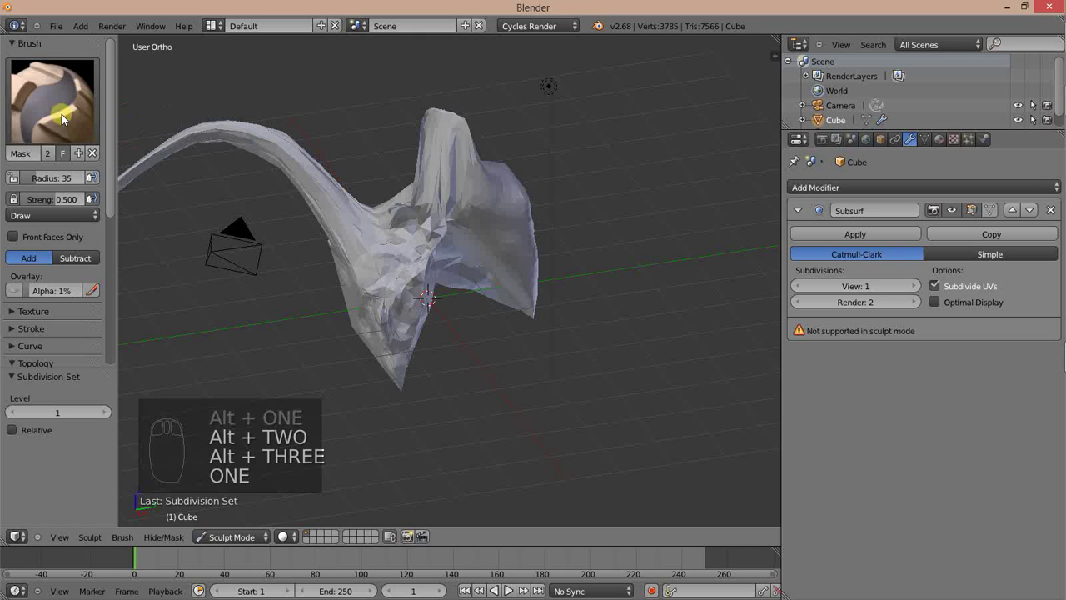
pyautogui.moveTo(274, 150); pyautogui.dragTo(272, 152)
# Step: Try Nudge and Layer again, then make Twist the active sculpt brush
pyautogui.press('shift+2')
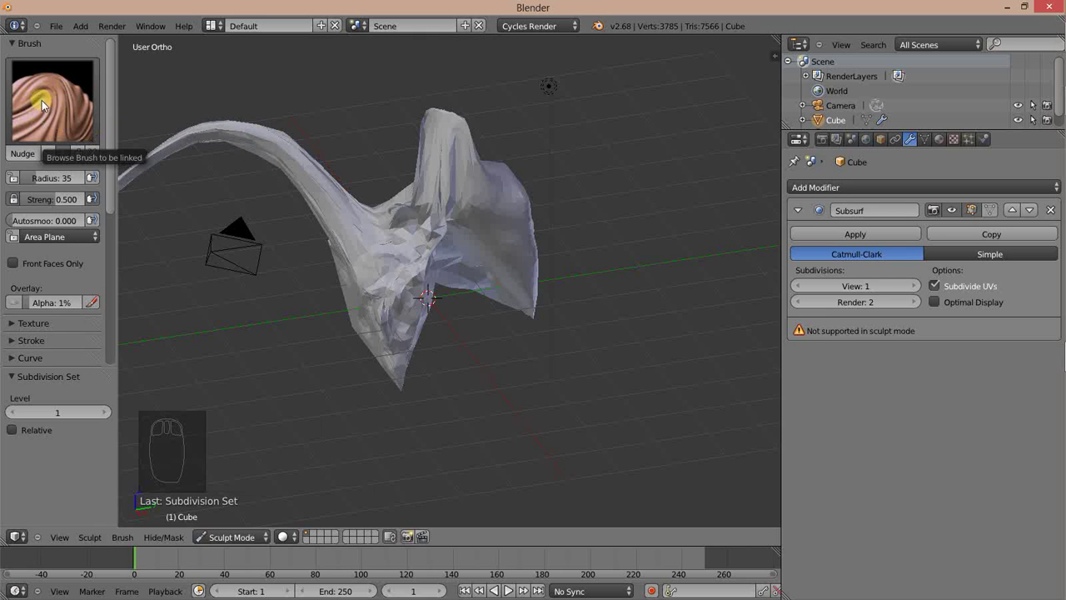
pyautogui.press('0')
pyautogui.press('0')
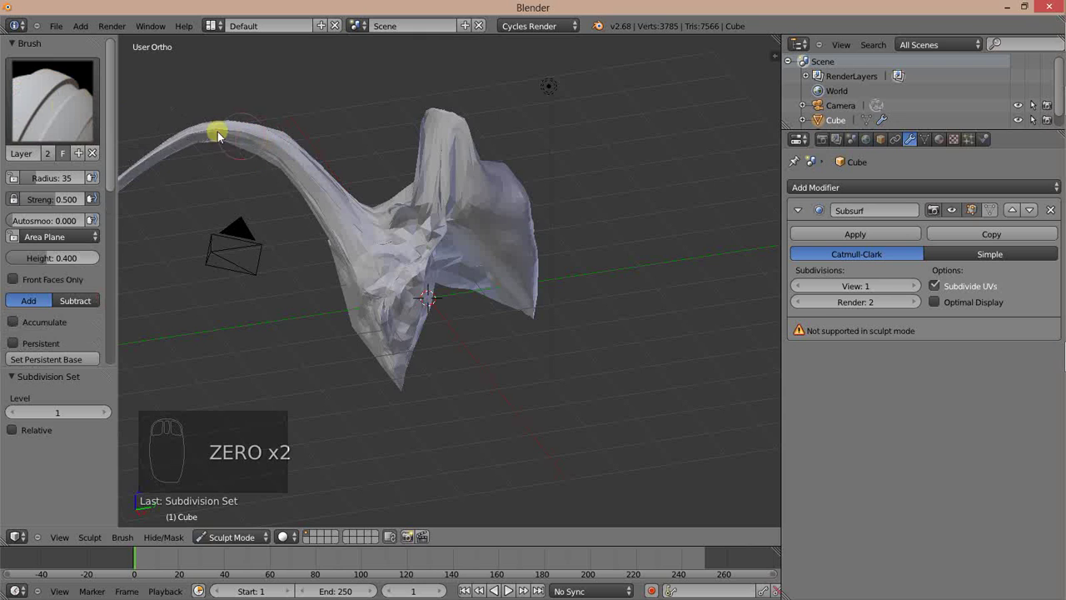
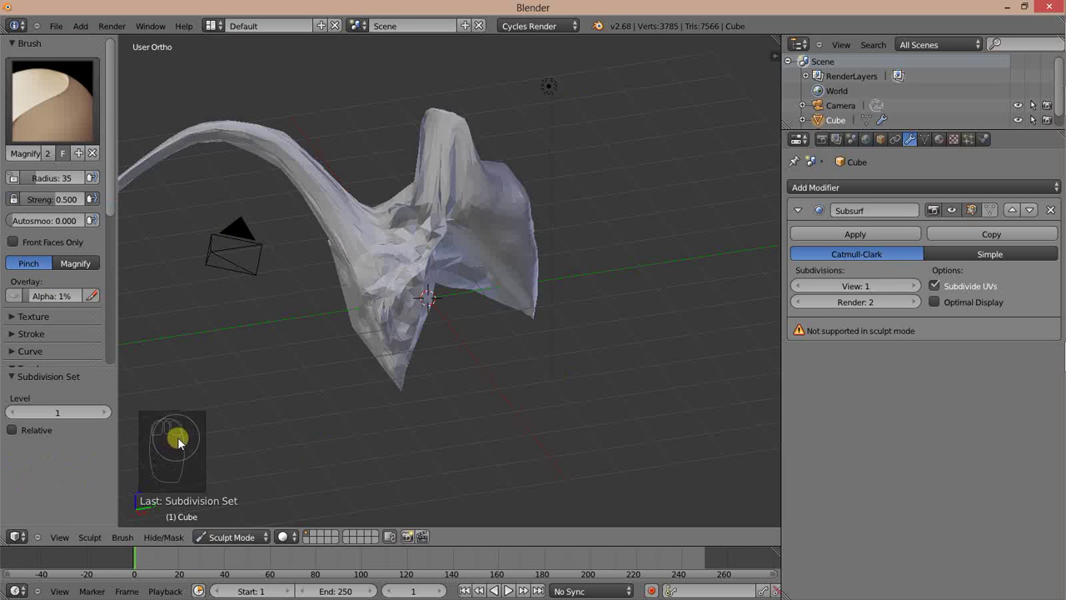
pyautogui.press('shift+0')
pyautogui.moveTo(29, 112); pyautogui.dragTo(298, 365)
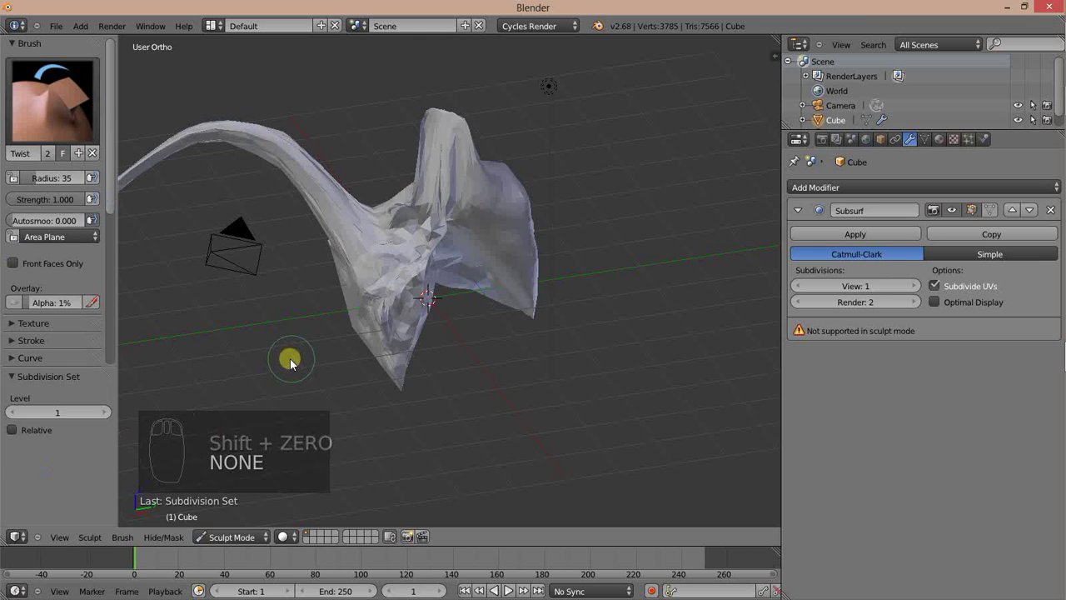
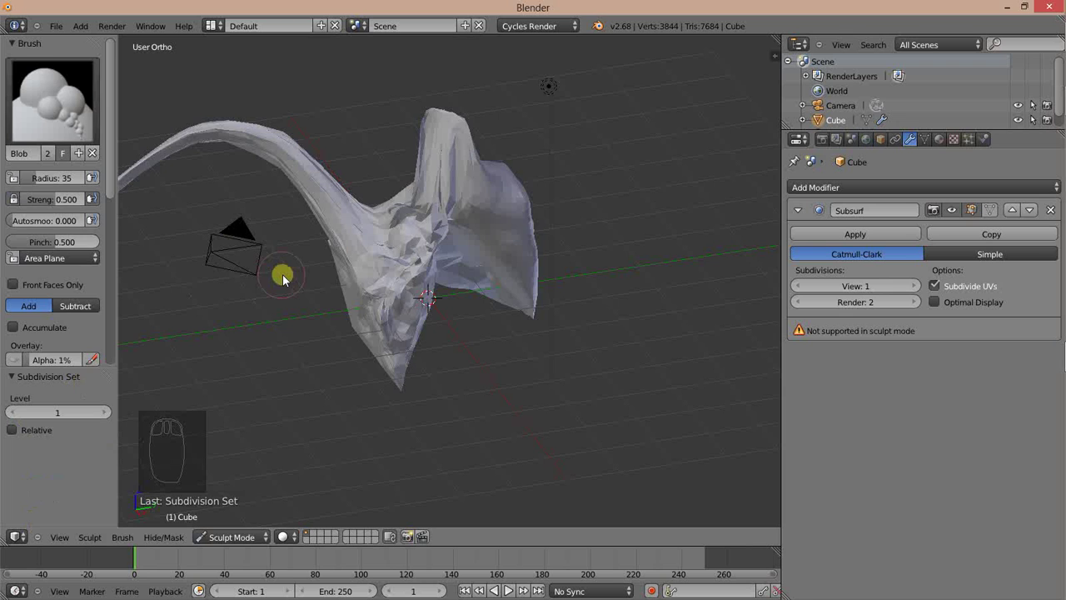
# Step: Raise a Blob bulge on the central fold and build it up with Clay strokes
pyautogui.press('3')
pyautogui.moveTo(384, 225); pyautogui.dragTo(368, 161)
pyautogui.moveTo(368, 160); pyautogui.dragTo(48, 163)
pyautogui.press('1')
pyautogui.moveTo(301, 174); pyautogui.dragTo(299, 198)
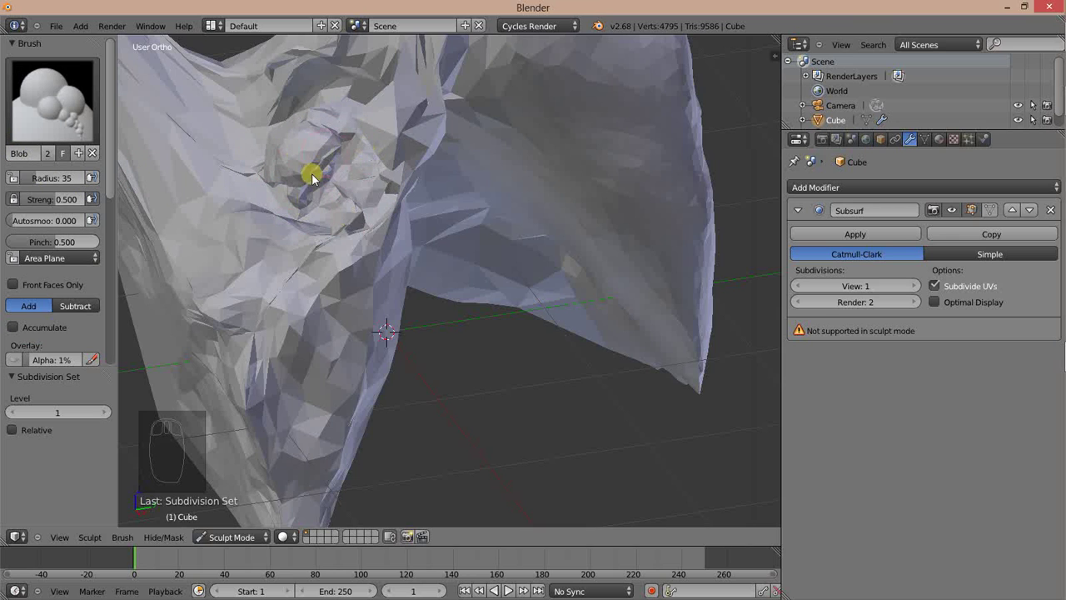
pyautogui.press('3')
pyautogui.moveTo(506, 181); pyautogui.dragTo(429, 205)
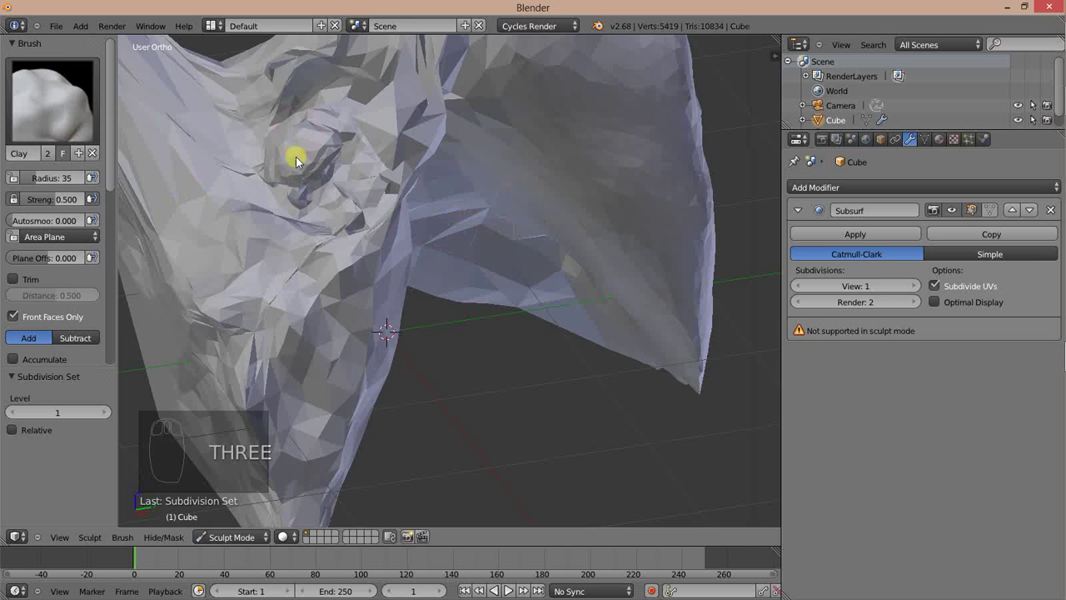
pyautogui.moveTo(70, 104); pyautogui.dragTo(394, 164)
# Step: Cycle through the sculpt brushes to Fill/Deepen and orbit around to the front of the shape
pyautogui.press('1')
pyautogui.press('3')
pyautogui.press('3')
pyautogui.press('2')
pyautogui.press('2')
pyautogui.press('4')
pyautogui.press('5')
pyautogui.press('6')
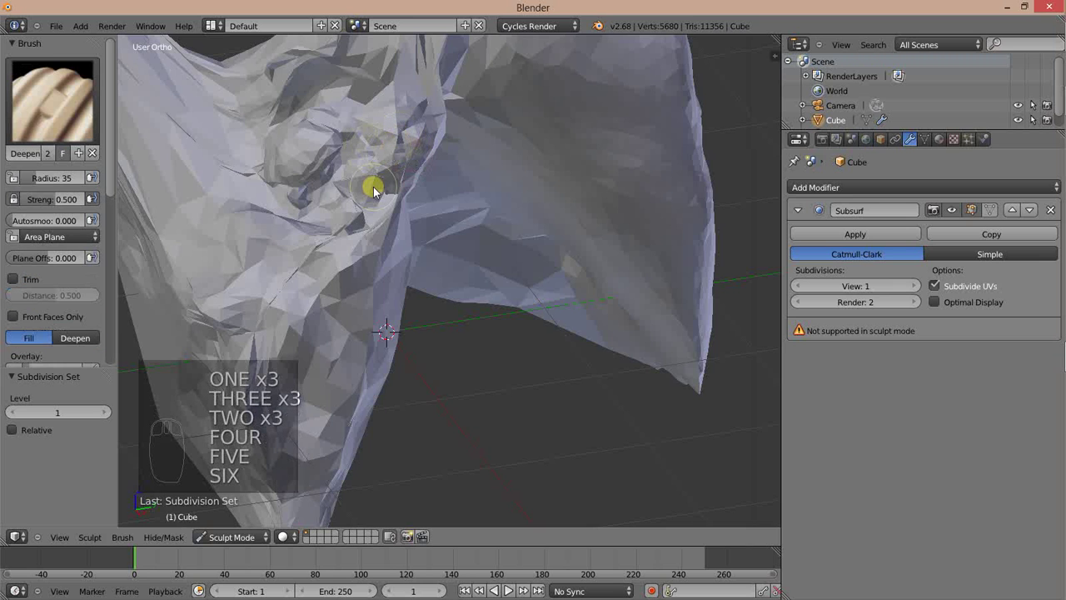
pyautogui.moveTo(304, 183); pyautogui.dragTo(360, 215)
pyautogui.moveTo(372, 210); pyautogui.dragTo(386, 235)
pyautogui.moveTo(35, 185); pyautogui.dragTo(380, 235)
pyautogui.moveTo(40, 181); pyautogui.dragTo(400, 203)
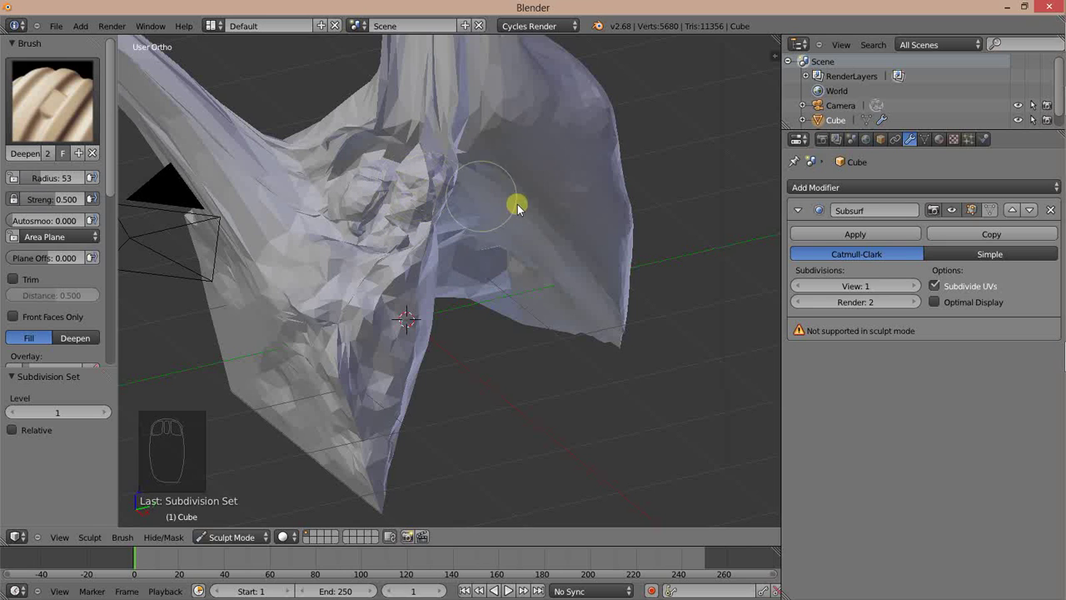
# Step: Resize the brush and sweep Fill strokes across the creased front of the shape
pyautogui.press('f')
pyautogui.moveTo(642, 285); pyautogui.dragTo(408, 378)
pyautogui.moveTo(297, 164); pyautogui.dragTo(368, 188)
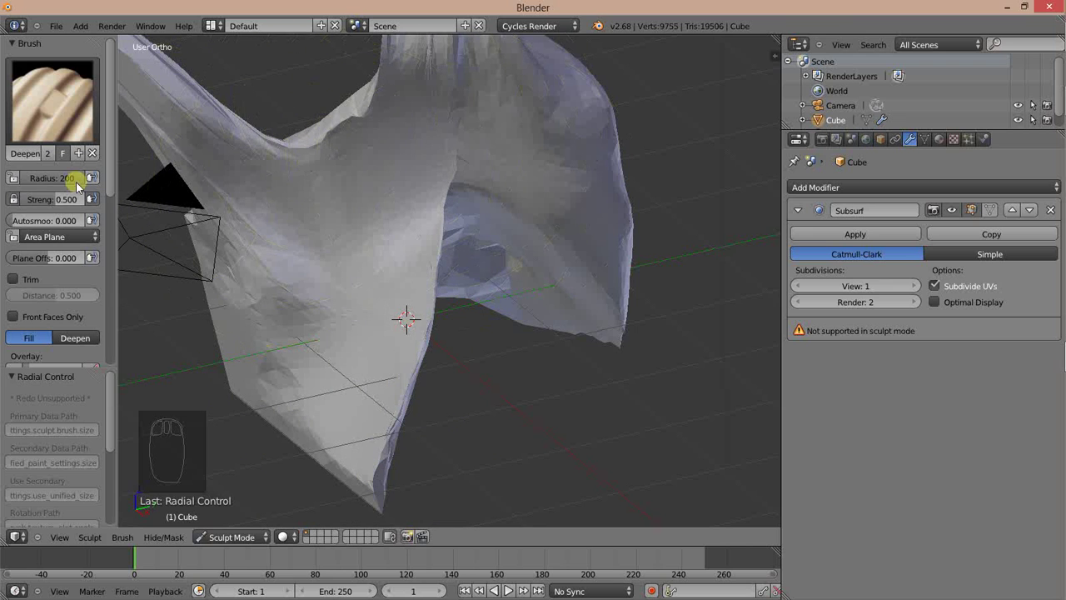
# Step: Shrink the Fill brush to radius 75 and centre the view on the hollow
pyautogui.press('f')
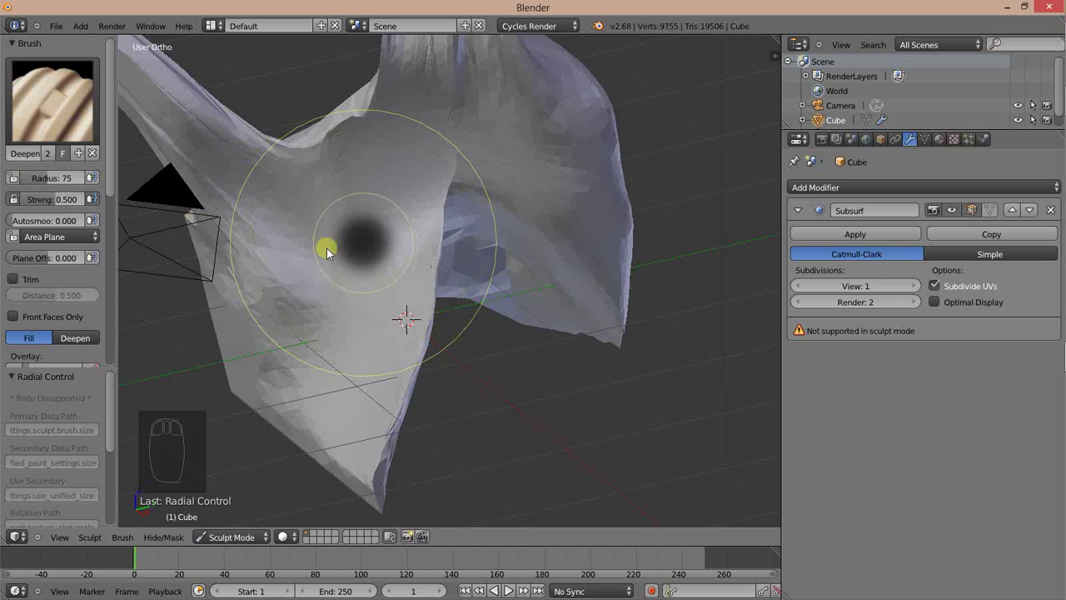
pyautogui.moveTo(441, 321); pyautogui.dragTo(251, 235)
pyautogui.middleClick(380, 214)
pyautogui.press('f')
# Step: Sculpt a series of Fill strokes around the hollow, adding dense detail
pyautogui.moveTo(256, 223); pyautogui.dragTo(281, 238)
pyautogui.moveTo(268, 237); pyautogui.dragTo(54, 252)
pyautogui.moveTo(54, 253); pyautogui.dragTo(515, 186)
pyautogui.moveTo(516, 186); pyautogui.dragTo(633, 216)
pyautogui.moveTo(498, 212); pyautogui.dragTo(550, 182)
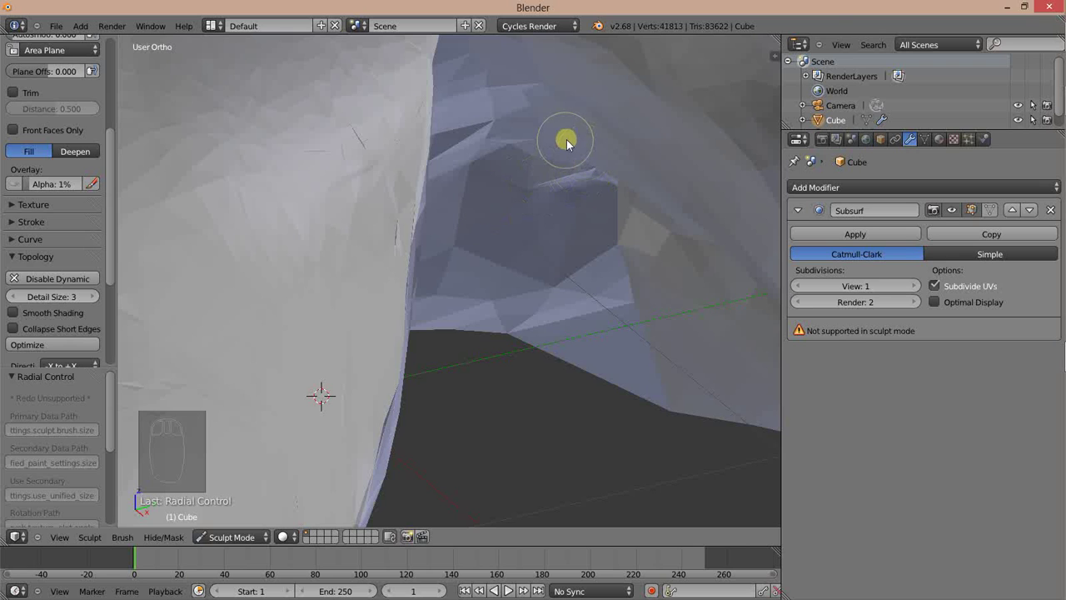
# Step: Enlarge the brush, sculpt inside the hollow with Detail Size 20, and zoom out to the whole shape
pyautogui.press('f')
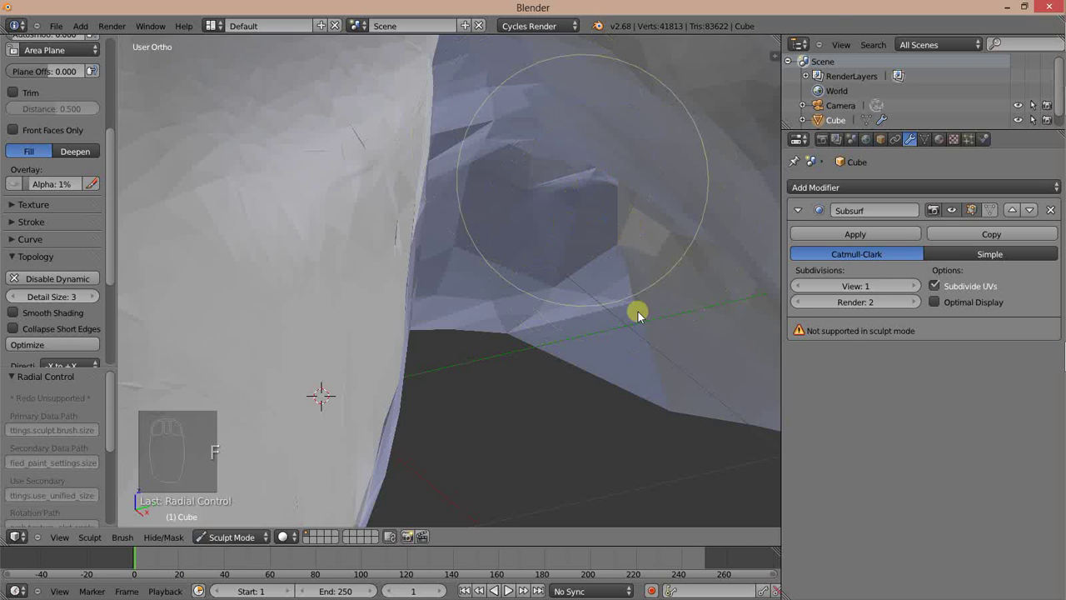
pyautogui.moveTo(592, 286); pyautogui.dragTo(77, 300)
pyautogui.moveTo(63, 301); pyautogui.dragTo(83, 308)
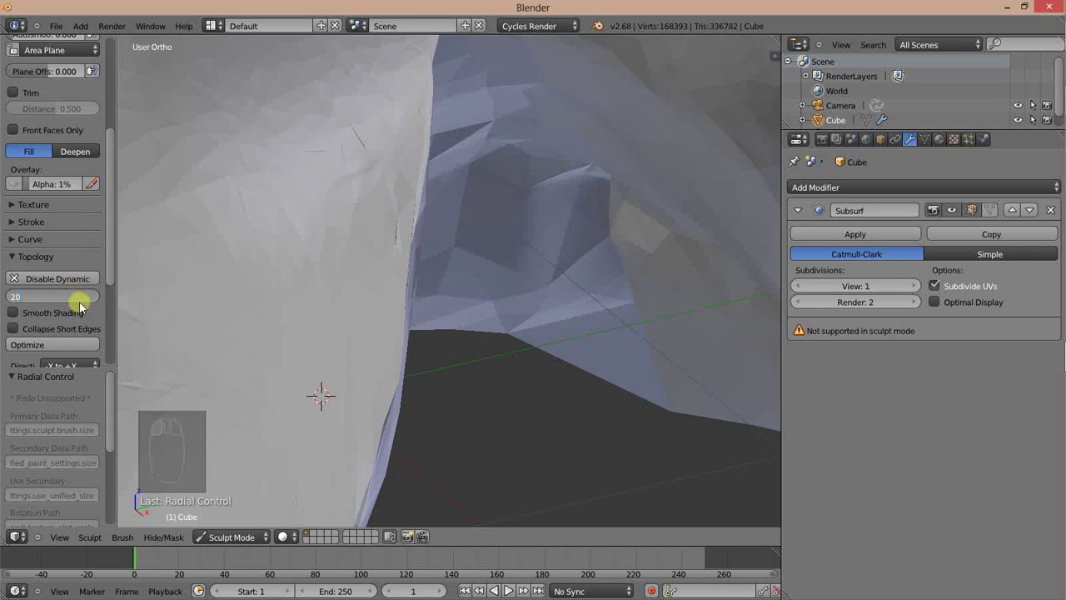
pyautogui.moveTo(505, 313); pyautogui.dragTo(351, 320)
pyautogui.scroll(3)
# Step: Set the Deepen brush radius to 99 and make a first strength adjustment
pyautogui.press('f')
pyautogui.moveTo(389, 299); pyautogui.dragTo(544, 178)
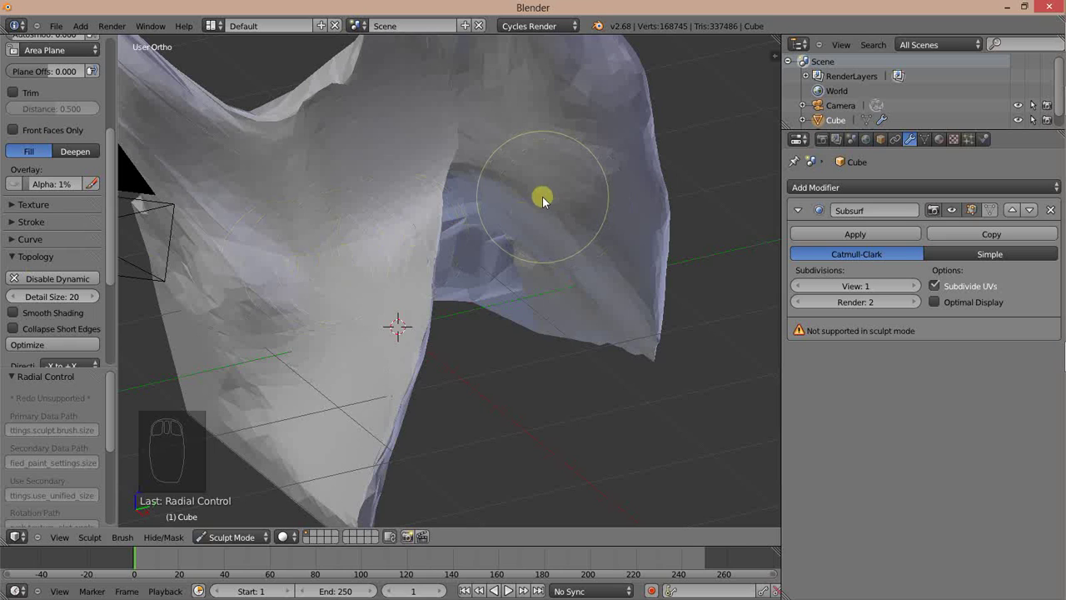
pyautogui.press('shift+f')
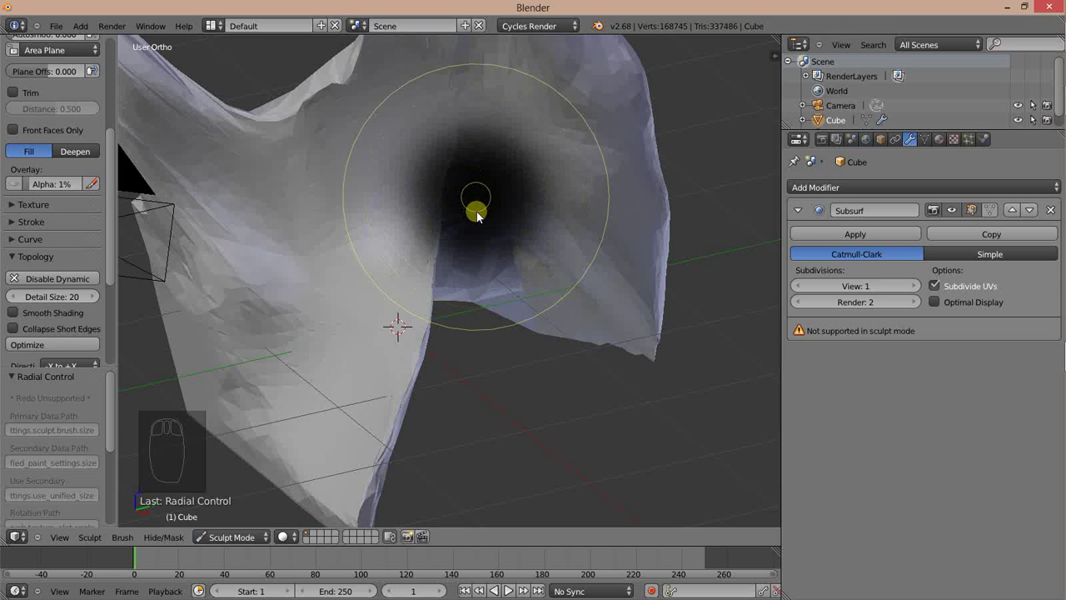
pyautogui.moveTo(196, 188); pyautogui.dragTo(90, 210)
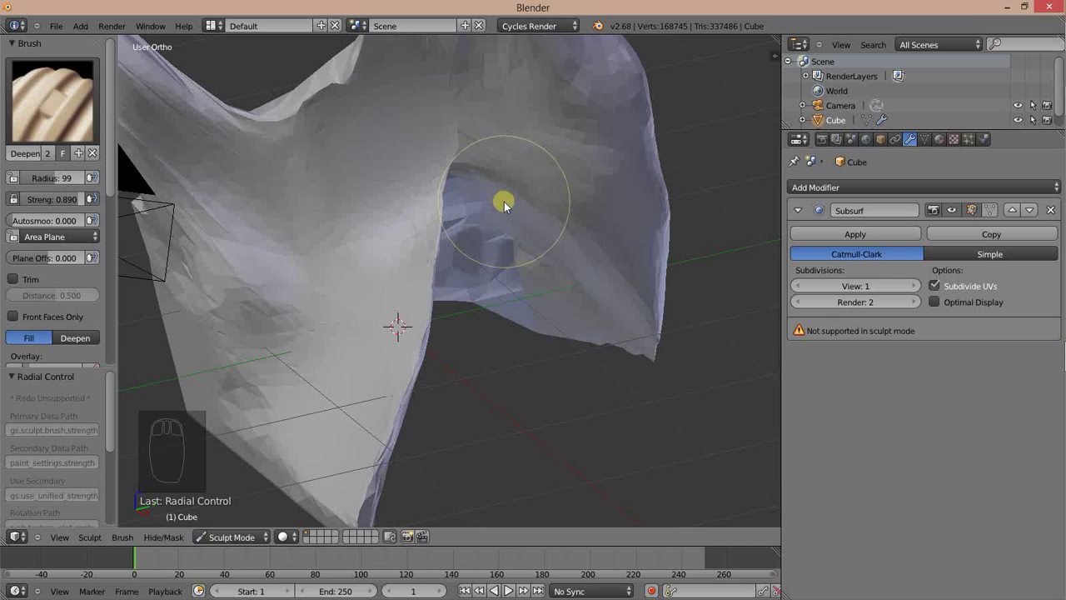
# Step: Lower the brush strength to 0.062 and confirm it
pyautogui.press('shift+f')
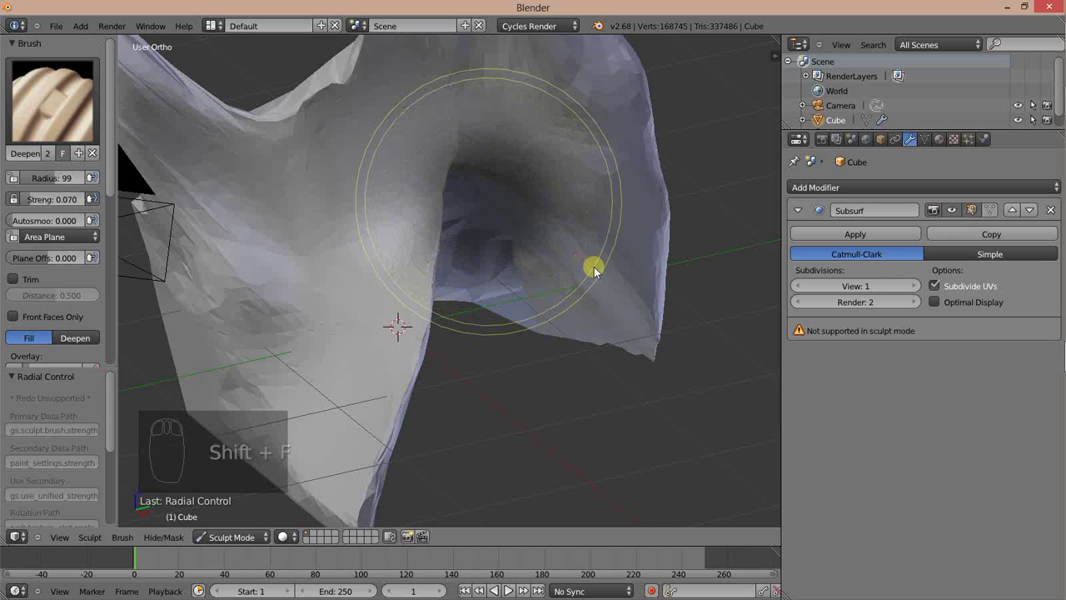
pyautogui.moveTo(600, 270); pyautogui.dragTo(593, 262)
pyautogui.click(593, 262)
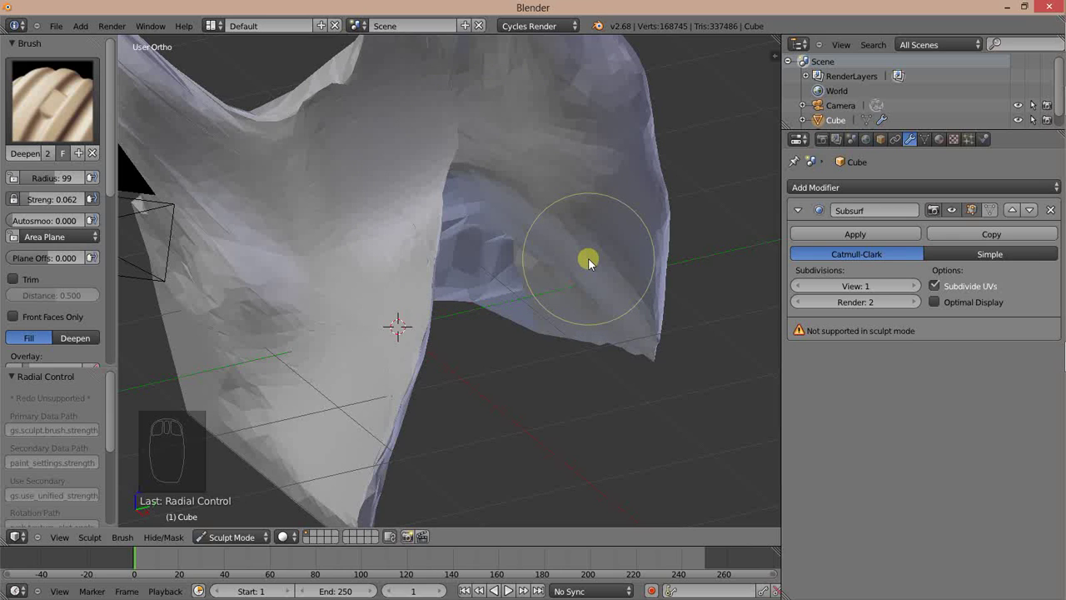